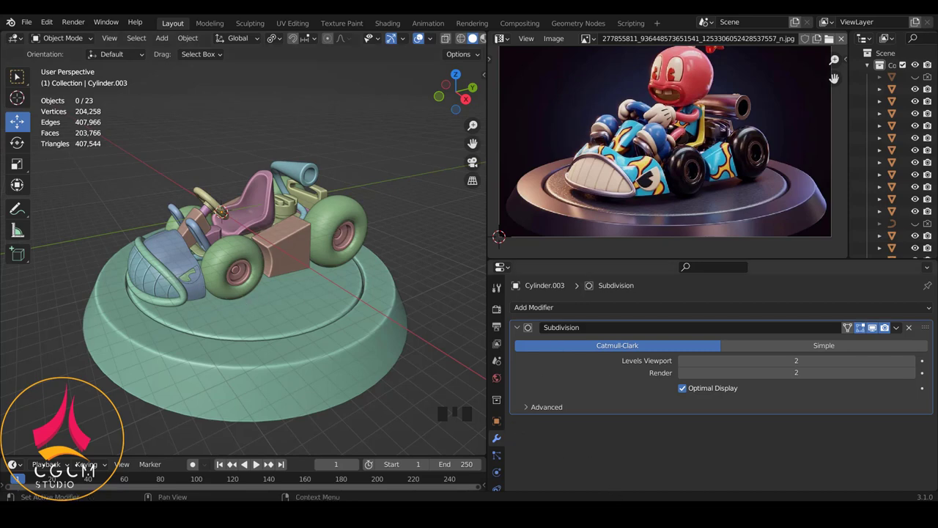
Scale the round base under the kart slightly smaller in Edit Mode, matching the reference
{"action": "right_click", "coordinate": [271, 344]}
{"action": "key", "text": "Tab"}
{"action": "key", "text": "s"}
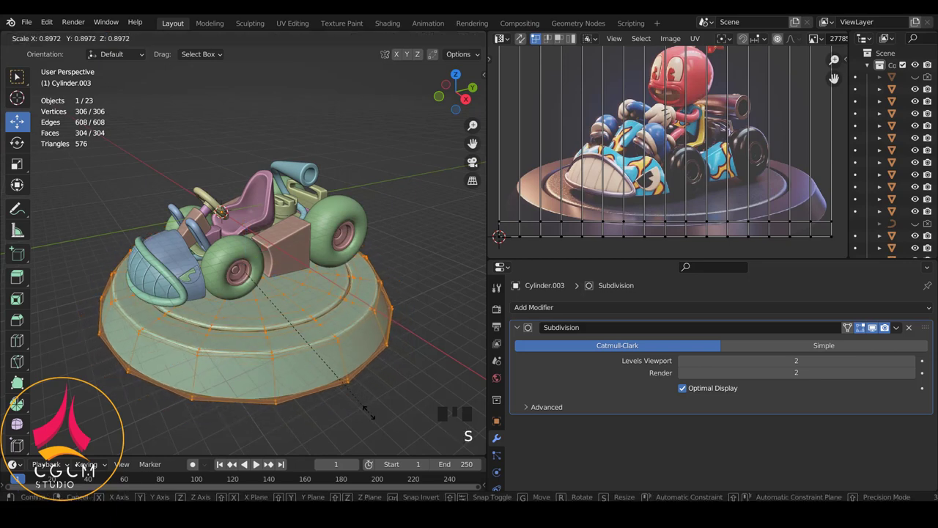
{"action": "key", "text": "Tab"}
{"action": "key", "text": "a"}
{"action": "left_click_drag", "start_coordinate": [309, 314], "coordinate": [414, 311]}
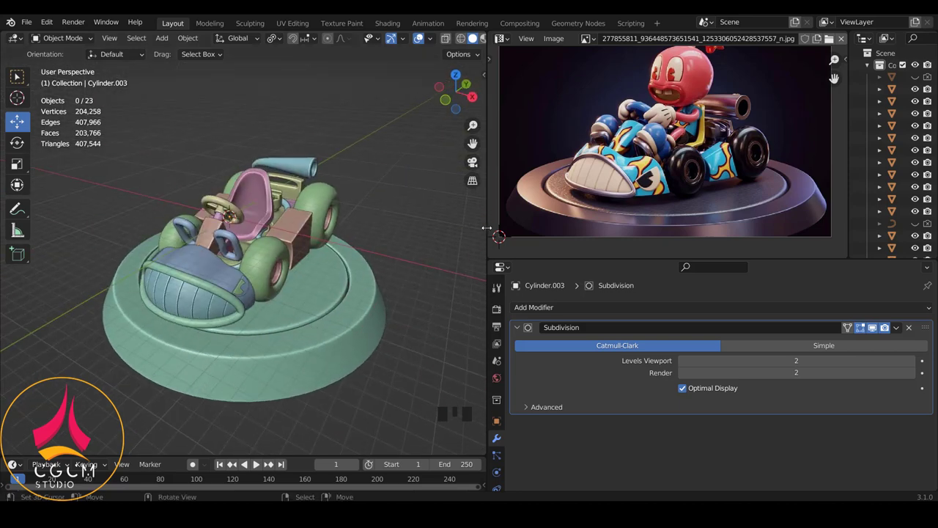
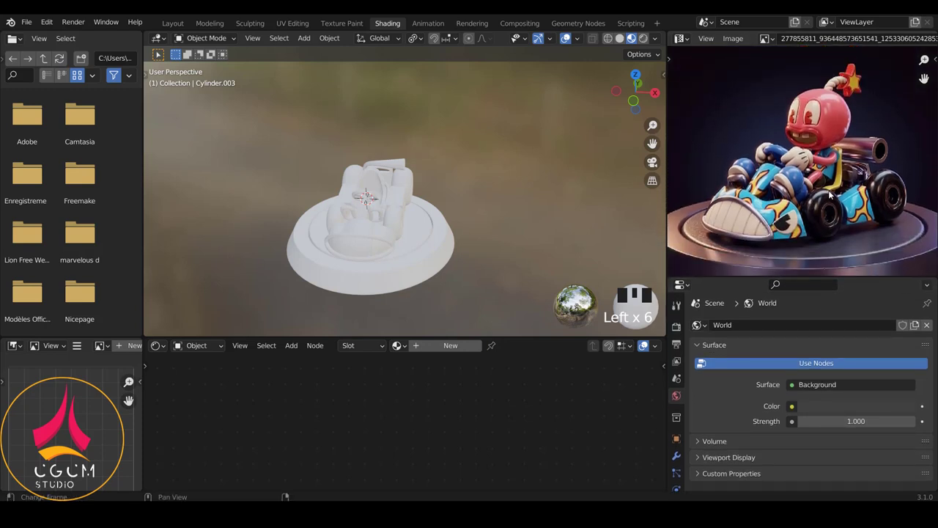
Reframe the reference image on the whole kart and show the render engine and sampling settings
{"action": "scroll", "scroll_direction": "down", "scroll_amount": 3}
{"action": "right_click", "coordinate": [441, 222]}
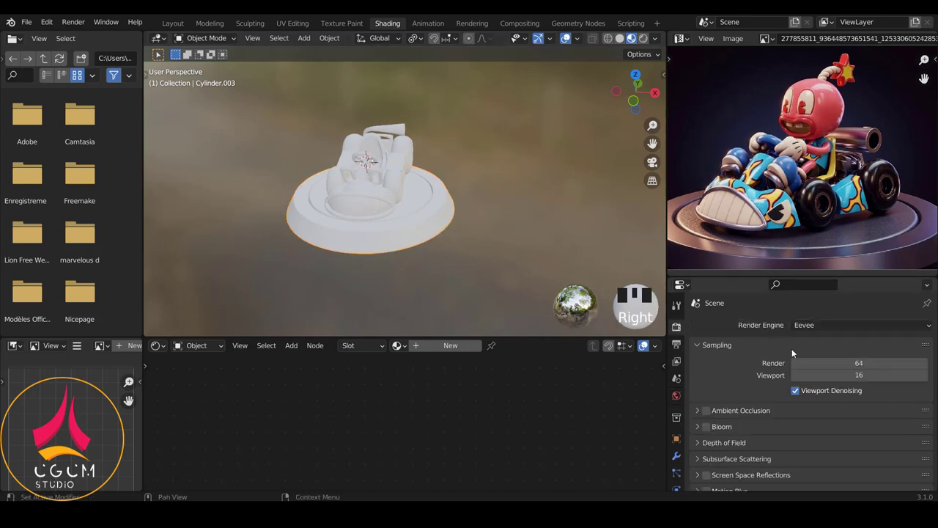
{"action": "left_click", "coordinate": [710, 412]}
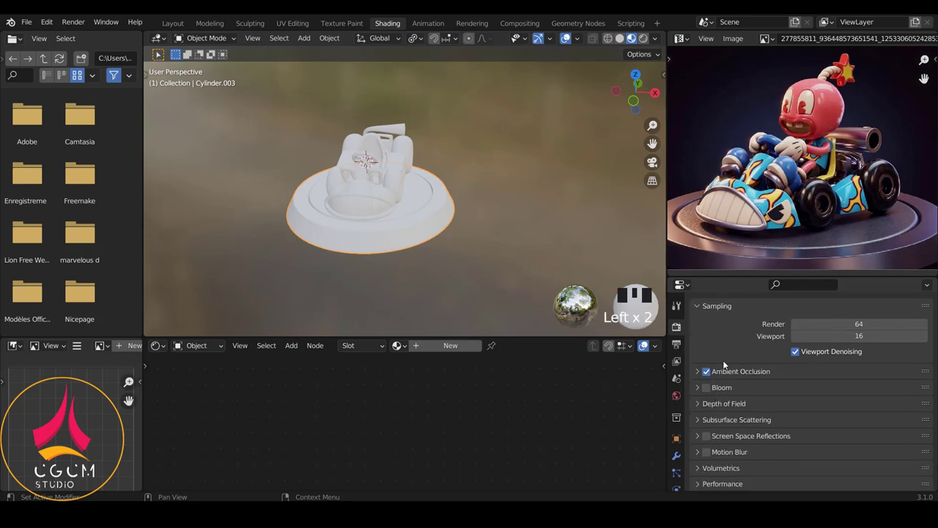
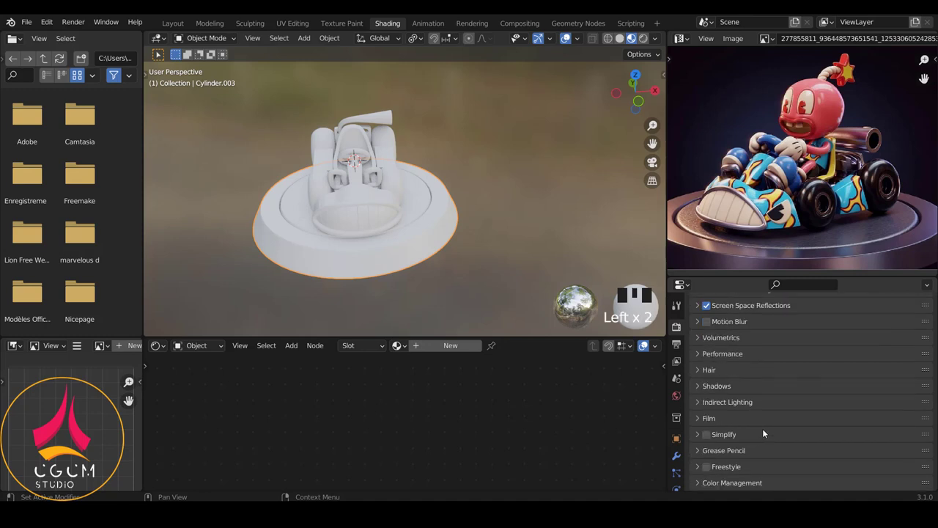
Frame the view on the kart ready to pick the wheels
{"action": "left_click_drag", "start_coordinate": [512, 212], "coordinate": [450, 236]}
{"action": "scroll", "scroll_direction": "up", "scroll_amount": 3}
{"action": "scroll", "scroll_direction": "down", "scroll_amount": 3}
{"action": "left_click_drag", "start_coordinate": [422, 222], "coordinate": [373, 228]}
{"action": "scroll", "scroll_direction": "up", "scroll_amount": 3}
{"action": "right_click", "coordinate": [424, 184]}
Box-select all four wheels and assign them the glossy 'black' material
{"action": "left_click_drag", "start_coordinate": [425, 210], "coordinate": [446, 351]}
{"action": "left_click_drag", "start_coordinate": [446, 351], "coordinate": [135, 403]}
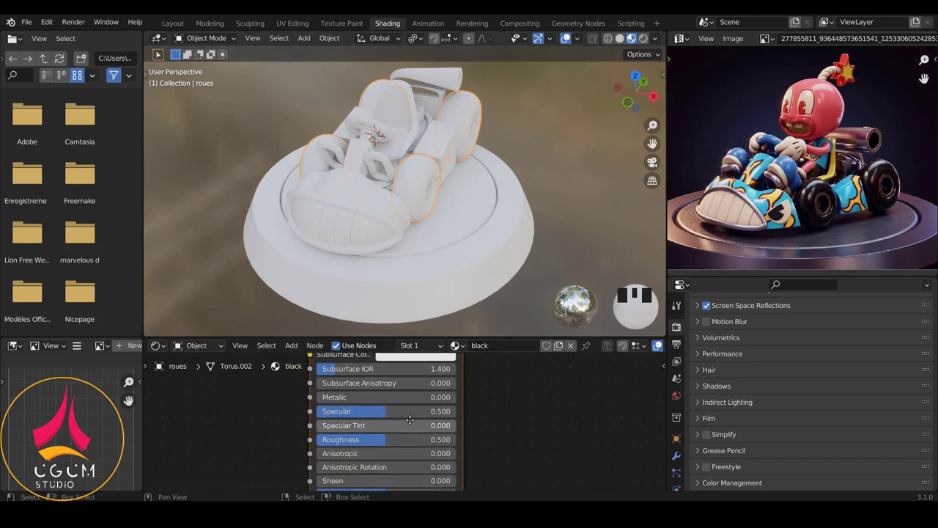
{"action": "left_click_drag", "start_coordinate": [134, 402], "coordinate": [493, 287]}
{"action": "left_click_drag", "start_coordinate": [493, 288], "coordinate": [402, 167]}
{"action": "middle_click", "coordinate": [401, 167]}
{"action": "scroll", "scroll_direction": "up", "scroll_amount": 3}
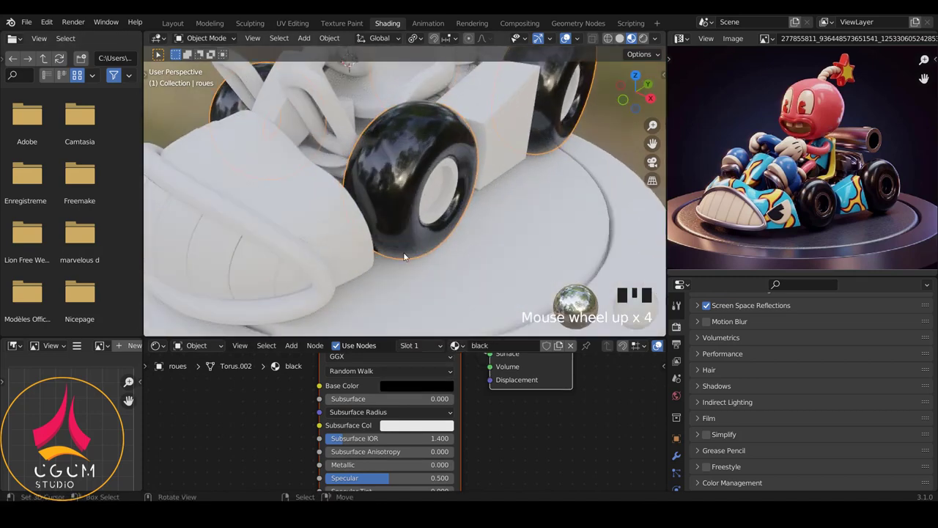
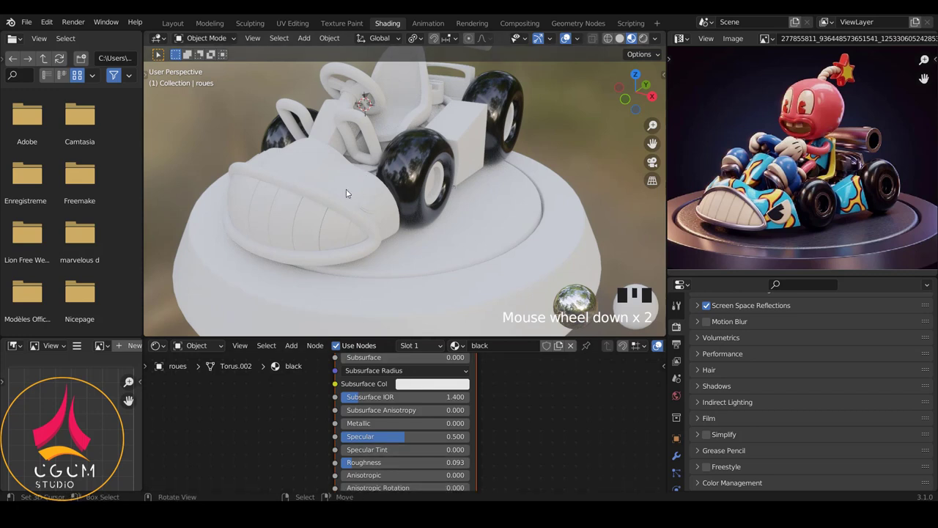
Select the grinning front bumper and apply the light 'blue' material to its top
{"action": "left_click_drag", "start_coordinate": [329, 181], "coordinate": [363, 206]}
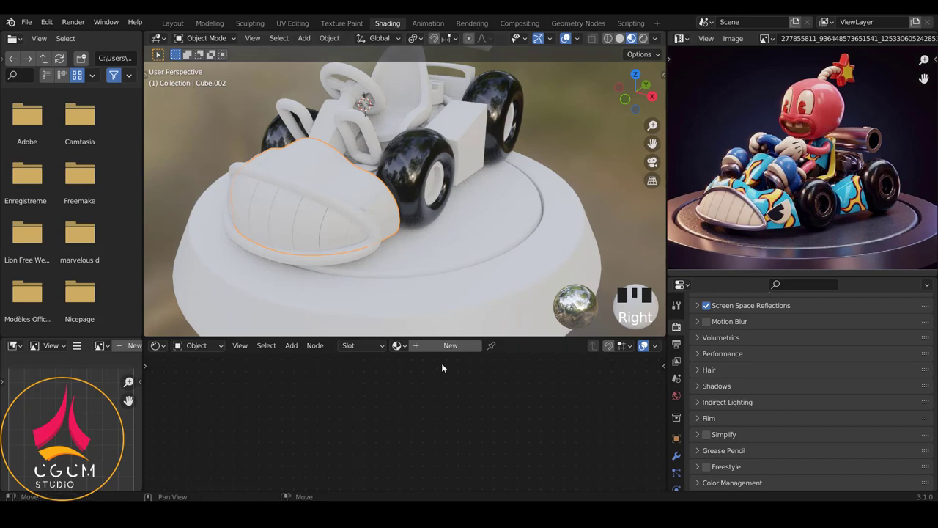
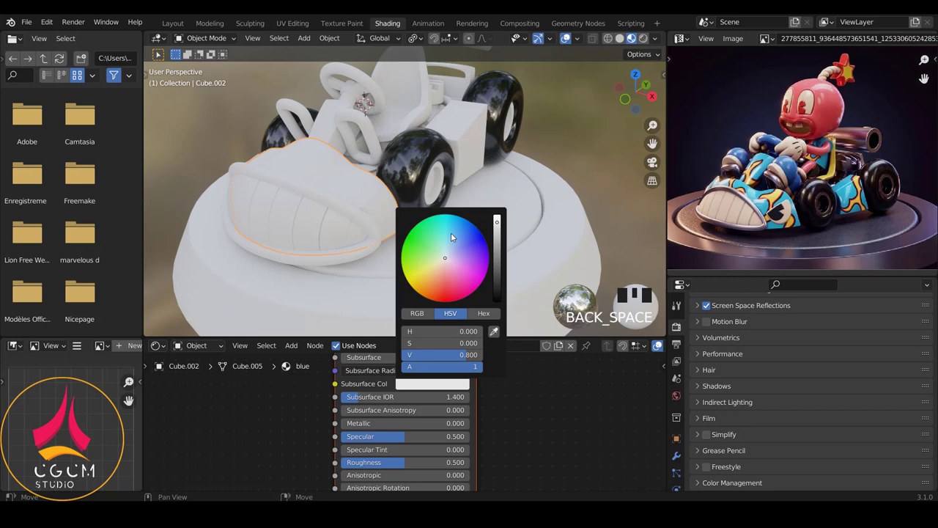
{"action": "left_click", "coordinate": [454, 231]}
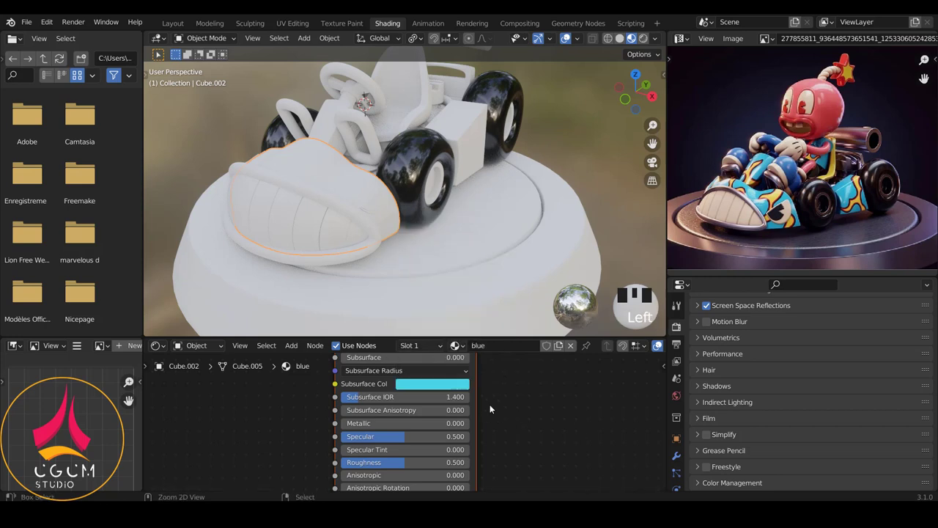
{"action": "key", "text": "ctrl+z"}
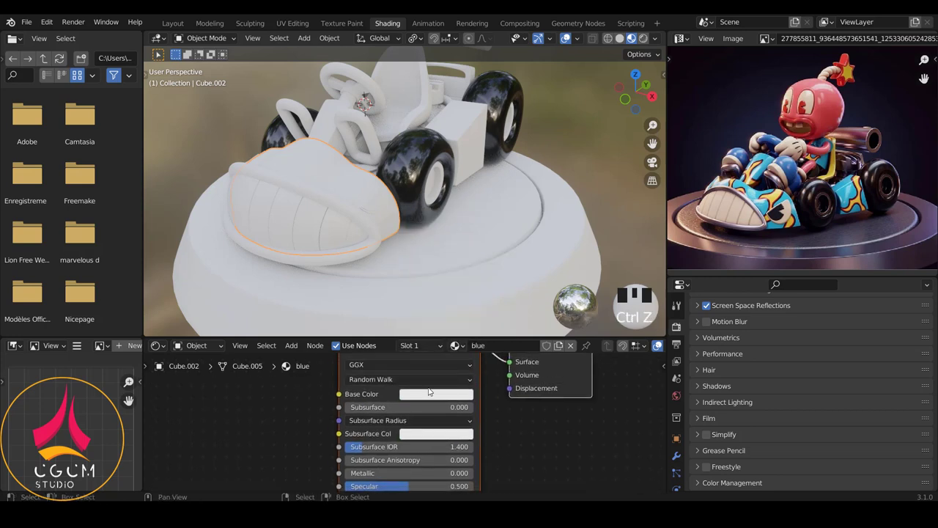
{"action": "left_click", "coordinate": [458, 250]}
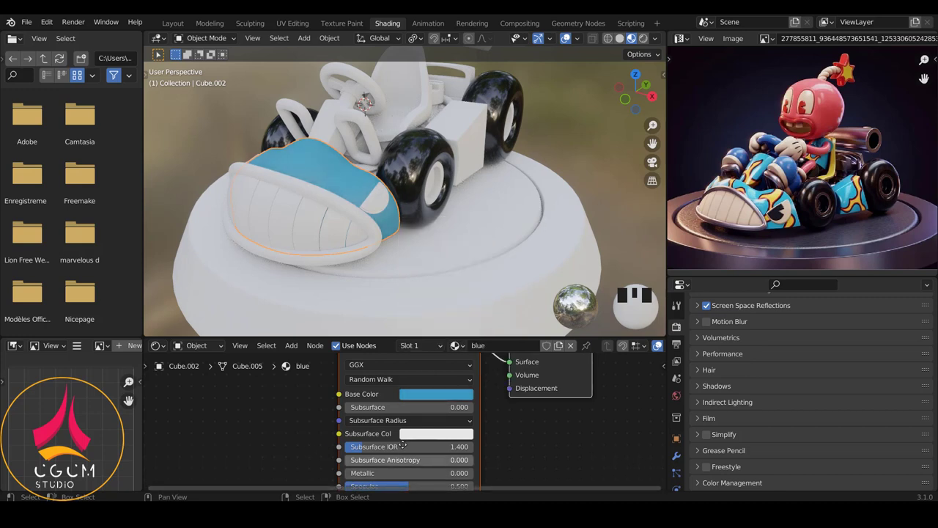
Orbit around the bumper and front wheel to inspect the blue nose panel
{"action": "left_click_drag", "start_coordinate": [134, 401], "coordinate": [373, 190]}
{"action": "left_click_drag", "start_coordinate": [373, 190], "coordinate": [397, 220]}
{"action": "scroll", "scroll_direction": "up", "scroll_amount": 3}
{"action": "left_click_drag", "start_coordinate": [353, 194], "coordinate": [326, 177]}
{"action": "scroll", "scroll_direction": "down", "scroll_amount": 3}
{"action": "left_click_drag", "start_coordinate": [397, 187], "coordinate": [464, 256]}
{"action": "left_click", "coordinate": [464, 255]}
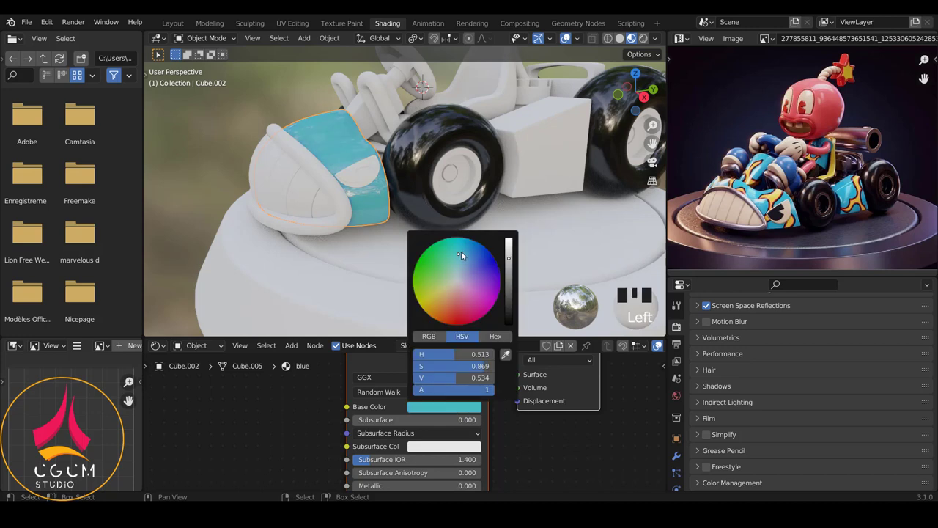
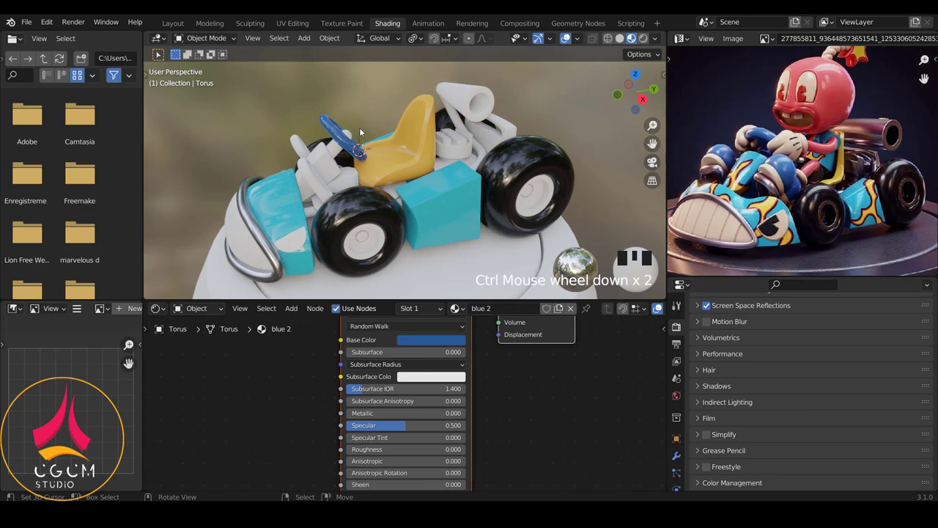
{"action": "left_click_drag", "start_coordinate": [383, 128], "coordinate": [359, 142]}
{"action": "scroll", "scroll_direction": "up", "scroll_amount": 3}
{"action": "left_click_drag", "start_coordinate": [397, 162], "coordinate": [352, 179]}
{"action": "right_click", "coordinate": [352, 179]}
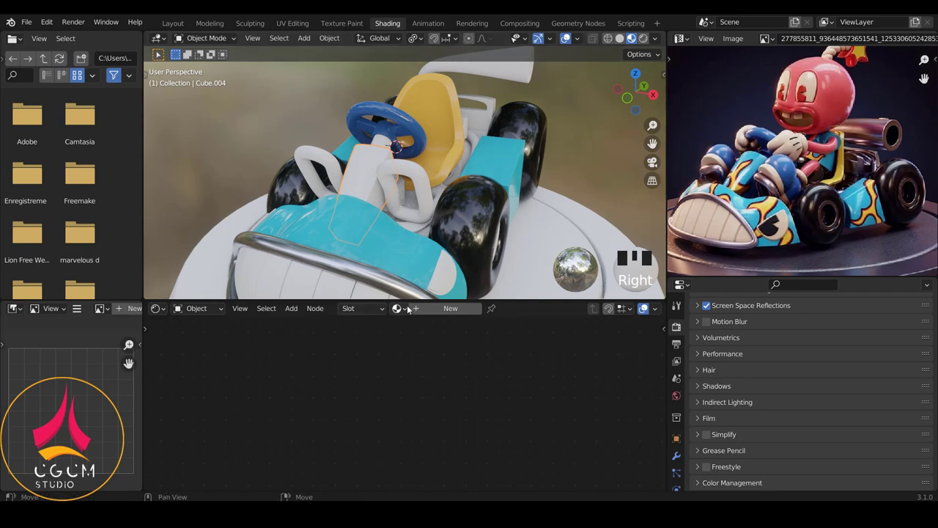
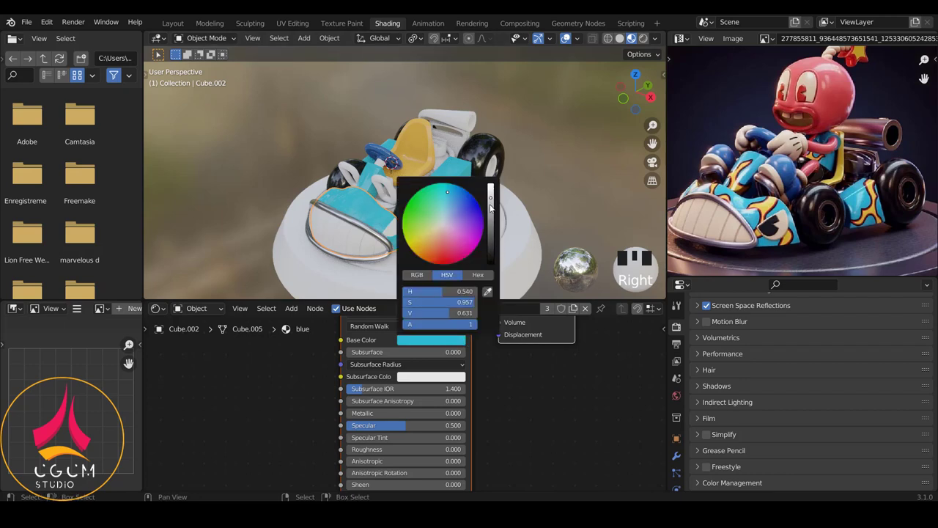
{"action": "left_click", "coordinate": [495, 209]}
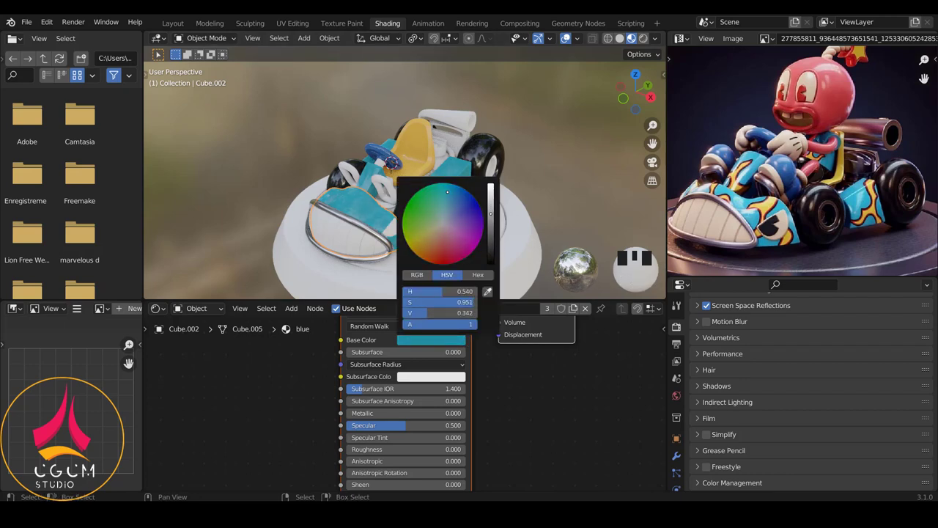
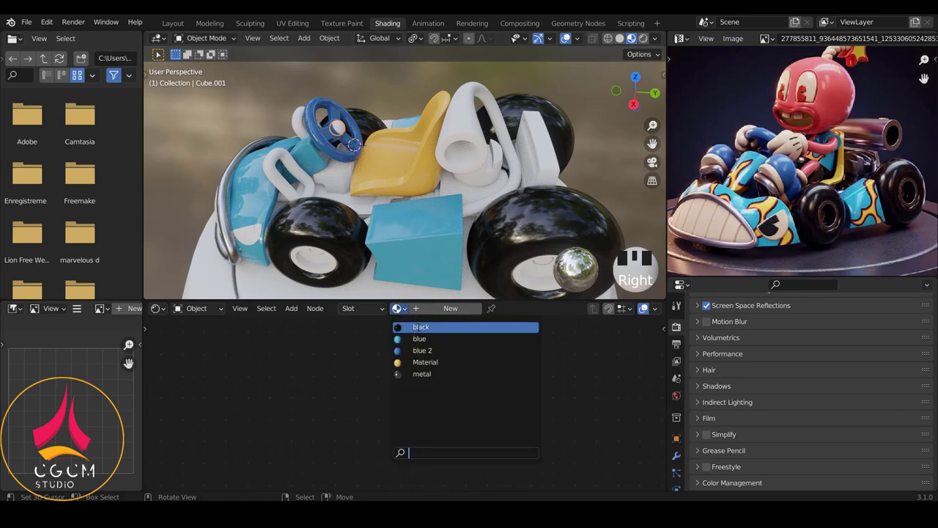
{"action": "left_click", "coordinate": [408, 195]}
{"action": "key", "text": "a"}
{"action": "scroll", "scroll_direction": "down", "scroll_amount": 3}
{"action": "left_click_drag", "start_coordinate": [416, 170], "coordinate": [417, 181]}
{"action": "right_click", "coordinate": [417, 181]}
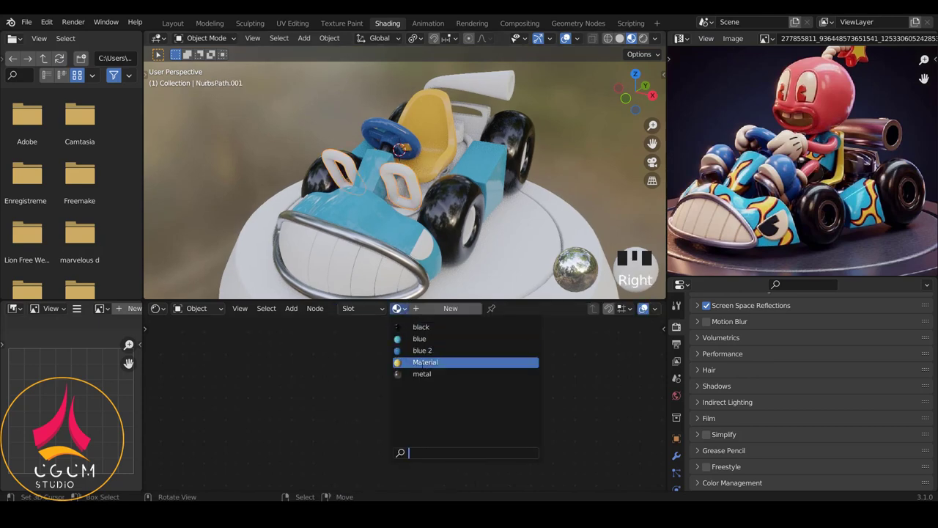
{"action": "left_click_drag", "start_coordinate": [443, 240], "coordinate": [442, 192]}
{"action": "left_click_drag", "start_coordinate": [442, 192], "coordinate": [416, 214]}
{"action": "scroll", "scroll_direction": "up", "scroll_amount": 3}
{"action": "left_click_drag", "start_coordinate": [420, 226], "coordinate": [415, 202]}
{"action": "scroll", "scroll_direction": "down", "scroll_amount": 3}
{"action": "right_click", "coordinate": [413, 182]}
{"action": "right_click", "coordinate": [397, 306]}
{"action": "left_click_drag", "start_coordinate": [398, 307], "coordinate": [439, 179]}
{"action": "left_click_drag", "start_coordinate": [439, 179], "coordinate": [437, 120]}
{"action": "left_click_drag", "start_coordinate": [437, 120], "coordinate": [446, 129]}
{"action": "scroll", "scroll_direction": "up", "scroll_amount": 3}
{"action": "right_click", "coordinate": [539, 127]}
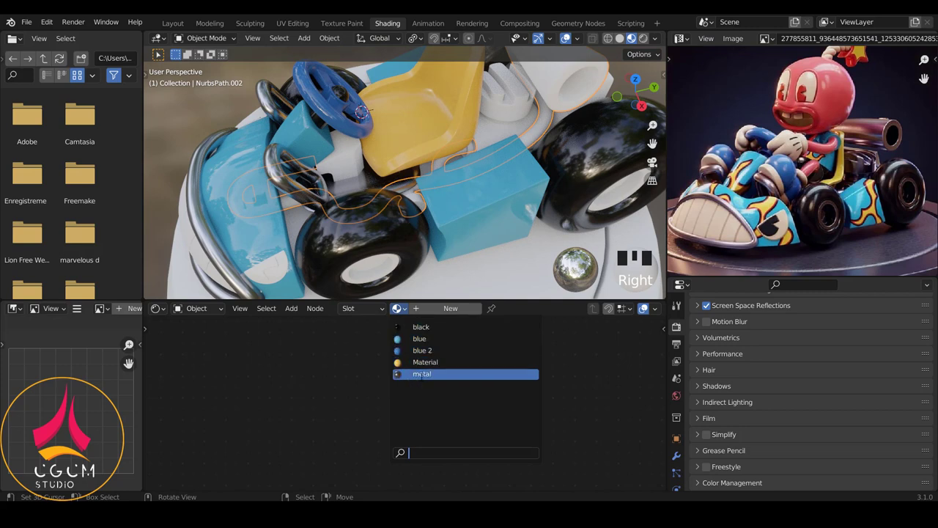
{"action": "left_click_drag", "start_coordinate": [450, 269], "coordinate": [515, 109]}
{"action": "right_click", "coordinate": [515, 109]}
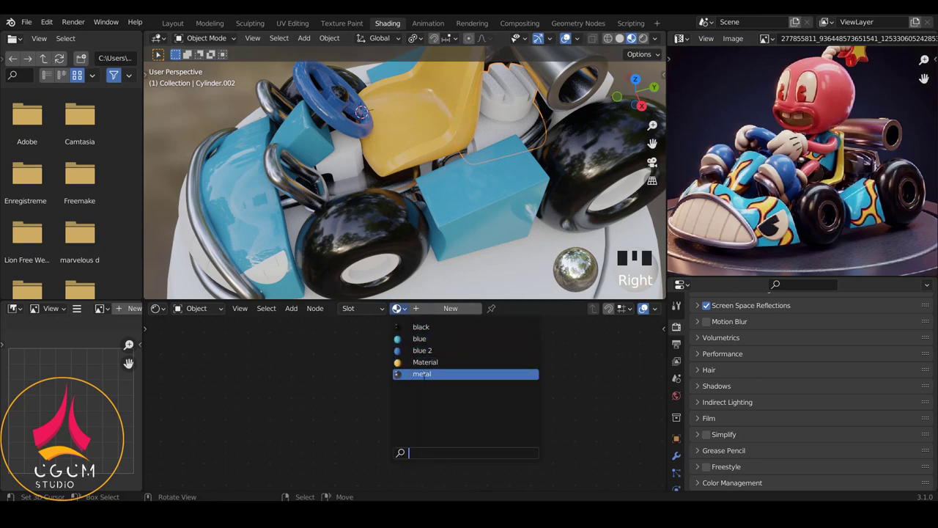
{"action": "left_click", "coordinate": [775, 158]}
{"action": "key", "text": "a"}
{"action": "scroll", "scroll_direction": "down", "scroll_amount": 3}
{"action": "key", "text": "a"}
{"action": "key", "text": "a"}
{"action": "left_click_drag", "start_coordinate": [473, 164], "coordinate": [475, 140]}
{"action": "right_click", "coordinate": [475, 141]}
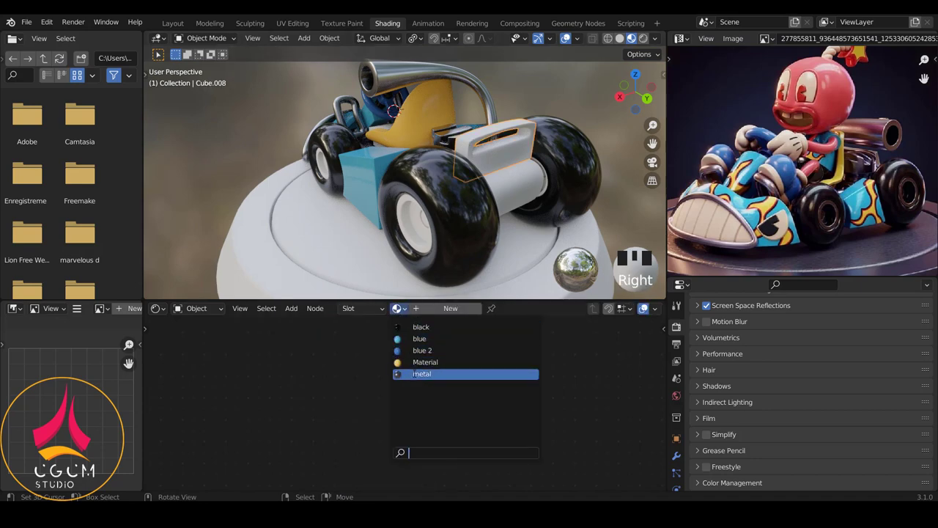
{"action": "left_click", "coordinate": [775, 158]}
{"action": "key", "text": "a"}
{"action": "left_click_drag", "start_coordinate": [776, 158], "coordinate": [344, 153]}
{"action": "scroll", "scroll_direction": "up", "scroll_amount": 3}
{"action": "right_click", "coordinate": [360, 150]}
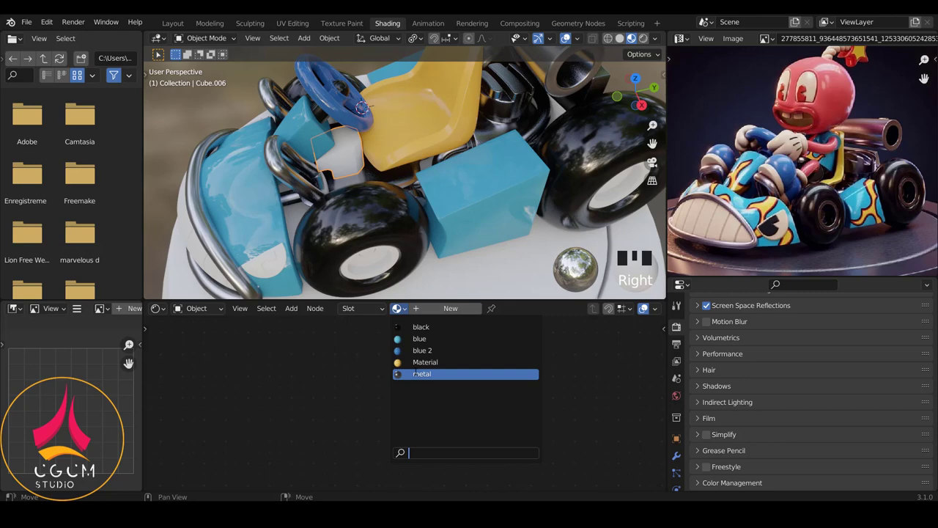
{"action": "left_click", "coordinate": [222, 50]}
{"action": "key", "text": "a"}
{"action": "scroll", "scroll_direction": "down", "scroll_amount": 3}
{"action": "left_click_drag", "start_coordinate": [354, 126], "coordinate": [368, 138]}
{"action": "scroll", "scroll_direction": "up", "scroll_amount": 3}
{"action": "left_click_drag", "start_coordinate": [369, 132], "coordinate": [339, 142]}
{"action": "right_click", "coordinate": [339, 142]}
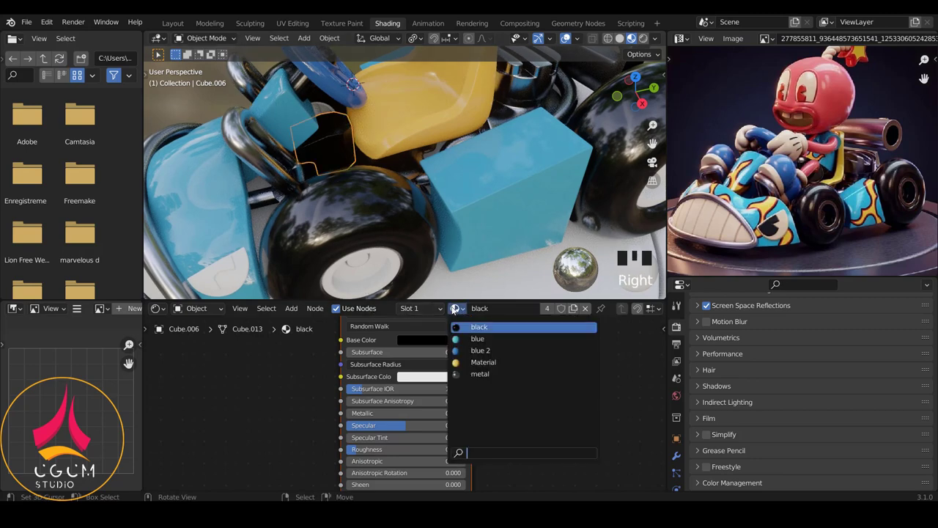
{"action": "left_click", "coordinate": [415, 205]}
{"action": "key", "text": "a"}
{"action": "scroll", "scroll_direction": "down", "scroll_amount": 3}
{"action": "left_click_drag", "start_coordinate": [441, 151], "coordinate": [458, 137]}
{"action": "scroll", "scroll_direction": "down", "scroll_amount": 3}
{"action": "right_click", "coordinate": [457, 207]}
{"action": "scroll", "scroll_direction": "down", "scroll_amount": 3}
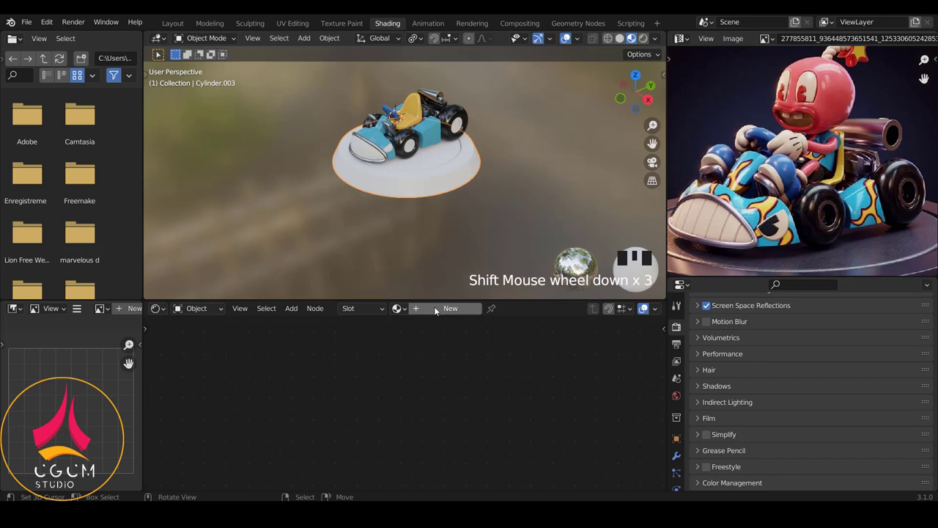
Make the base's Principled BSDF dark, metallic and low-roughness, then view it up close
{"action": "left_click_drag", "start_coordinate": [450, 313], "coordinate": [364, 424]}
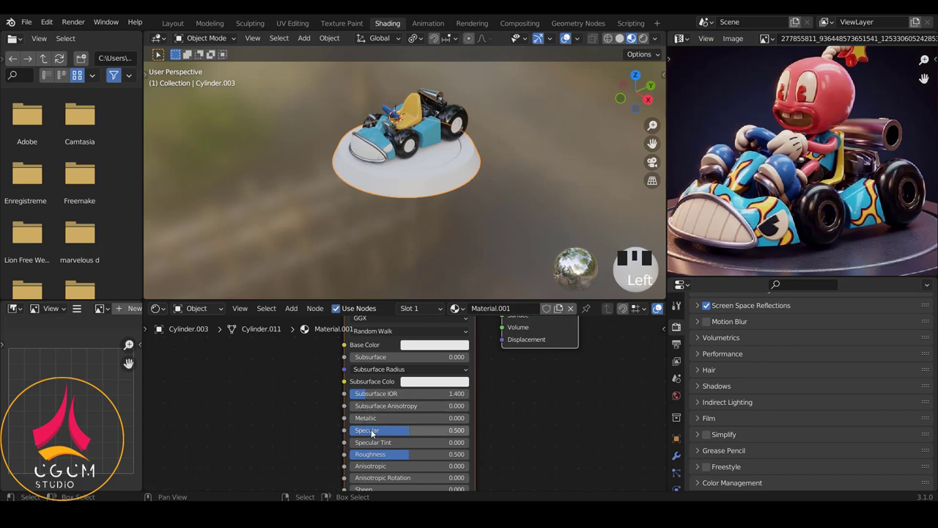
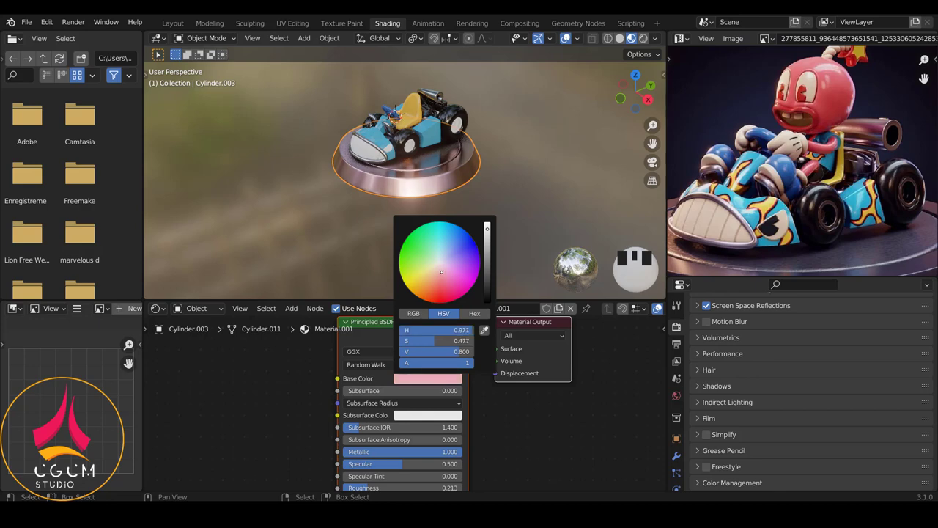
{"action": "middle_click", "coordinate": [776, 158]}
{"action": "scroll", "scroll_direction": "up", "scroll_amount": 3}
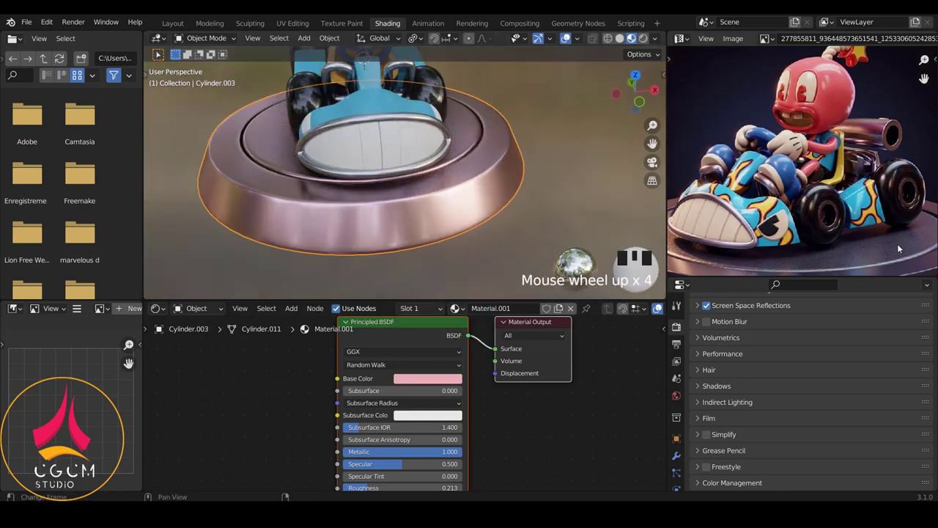
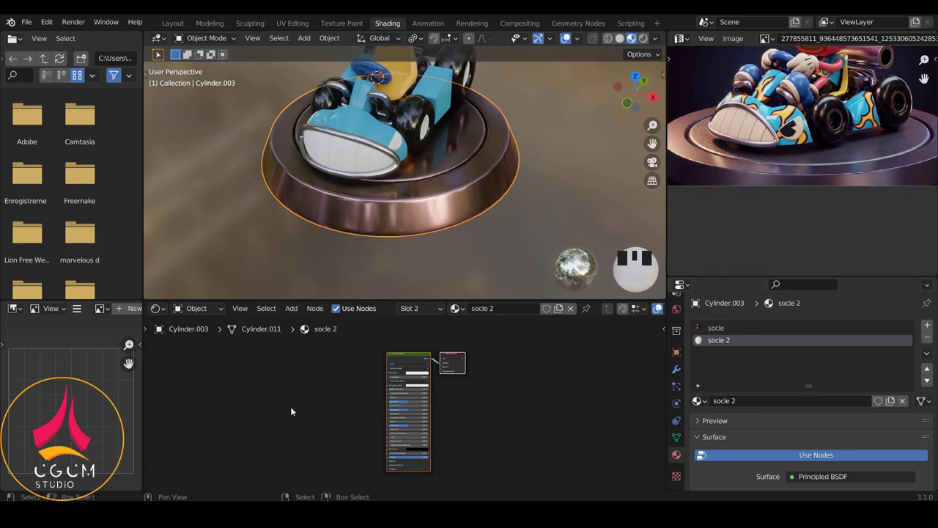
Clear and re-paste nodes in the base material's shader tree
{"action": "key", "text": "Delete"}
{"action": "key", "text": "ctrl+v"}
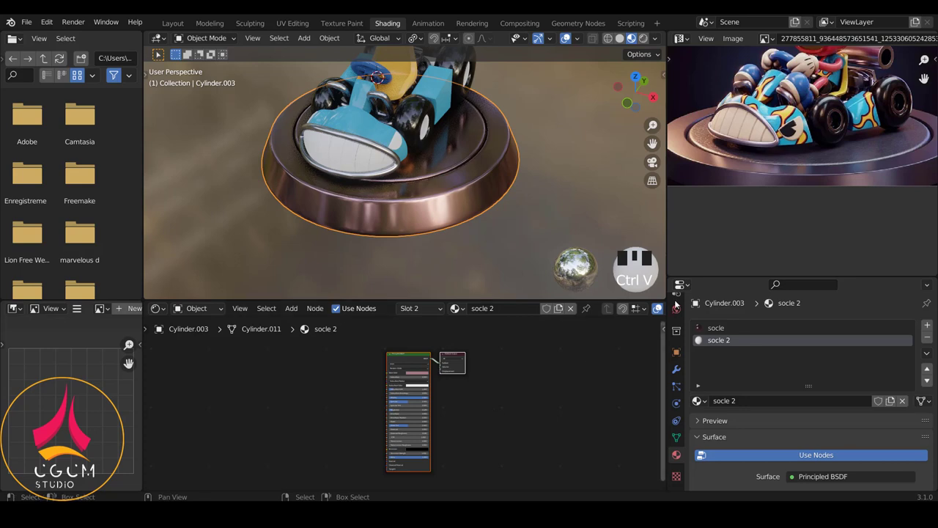
{"action": "left_click", "coordinate": [695, 299]}
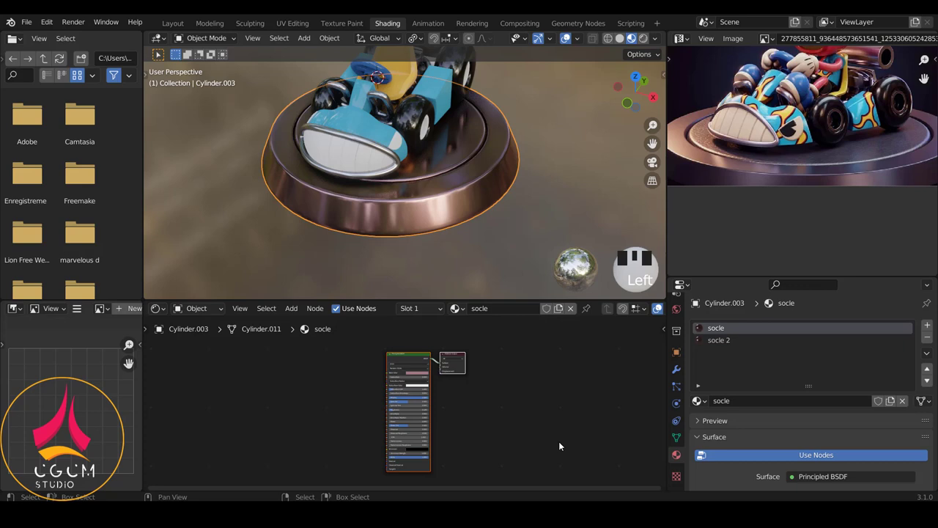
{"action": "left_click", "coordinate": [695, 299]}
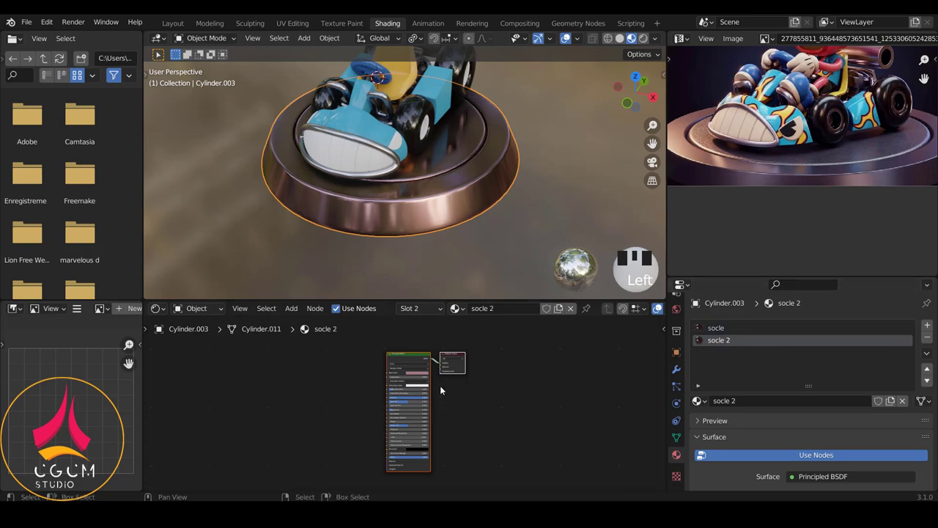
Add a Noise Texture node and wire its Fac output into the base material
{"action": "key", "text": "ctrl+v"}
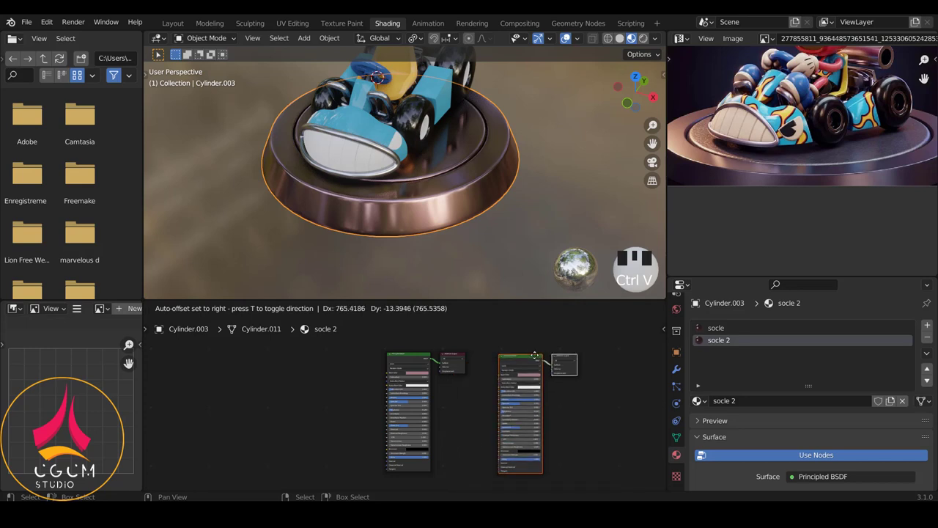
{"action": "key", "text": "Delete"}
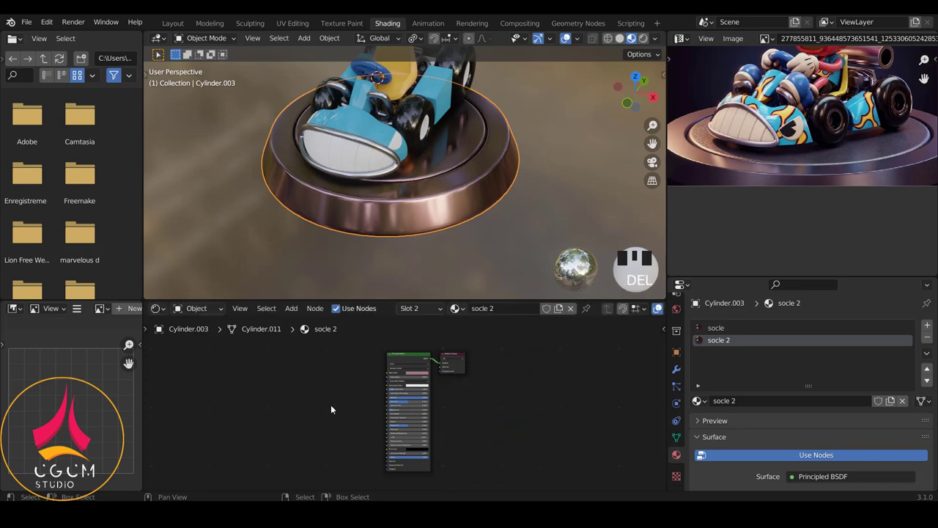
{"action": "left_click", "coordinate": [695, 299]}
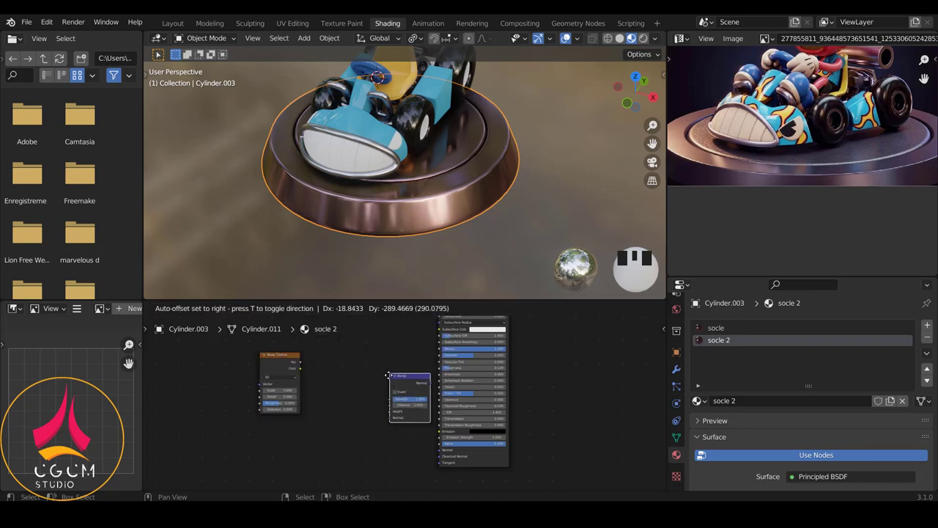
{"action": "left_click", "coordinate": [695, 299]}
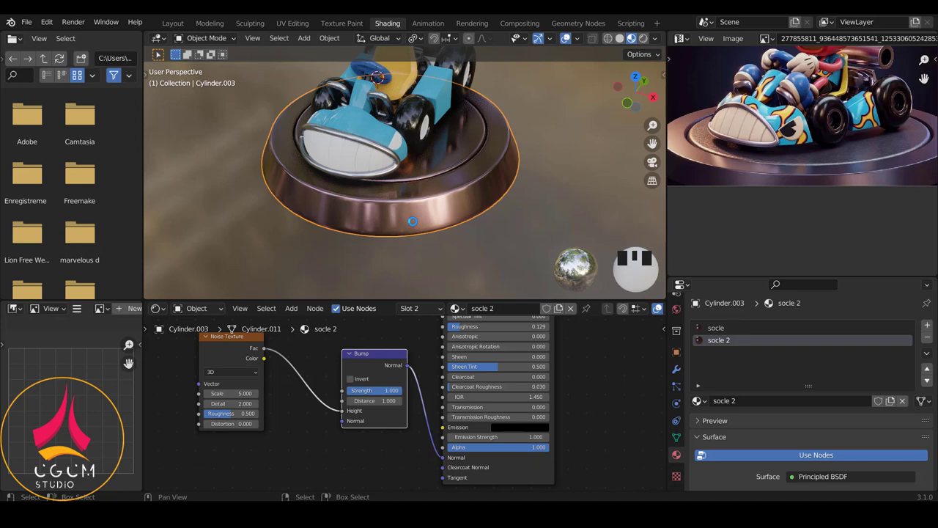
Select the base's linked faces and set the Noise Texture scale to 264.7
{"action": "left_click_drag", "start_coordinate": [694, 299], "coordinate": [439, 175]}
{"action": "left_click_drag", "start_coordinate": [439, 176], "coordinate": [694, 299]}
{"action": "right_click", "coordinate": [695, 299]}
{"action": "key", "text": "Tab"}
{"action": "right_click", "coordinate": [694, 299]}
{"action": "key", "text": "l"}
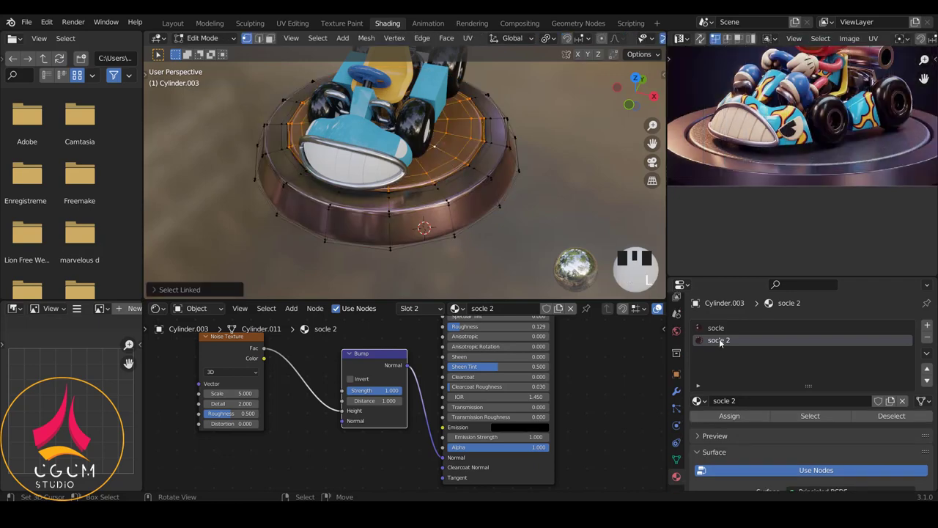
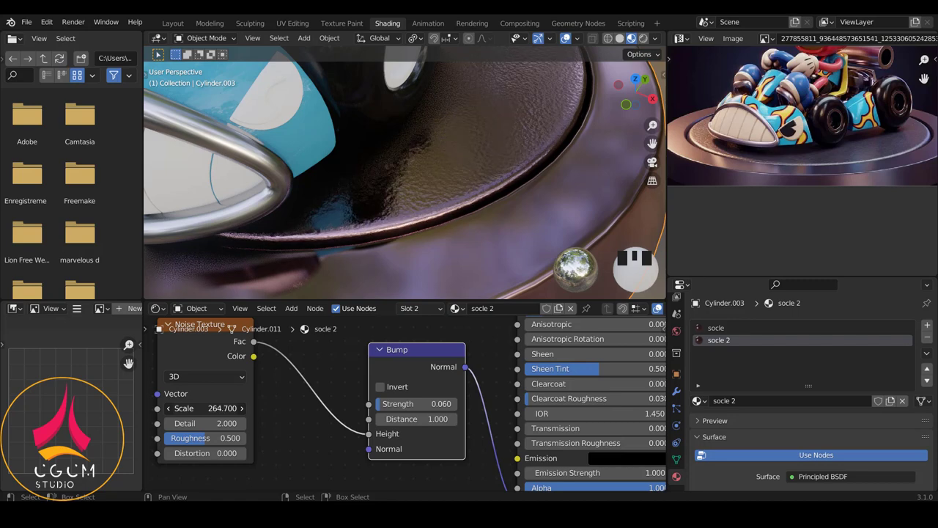
{"action": "key", "text": "a"}
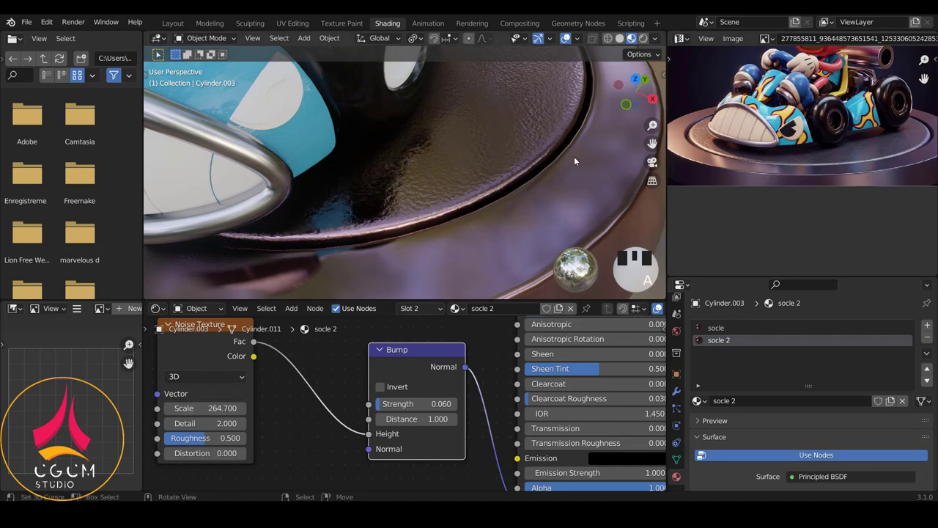
Orbit and zoom around the base to inspect its fine bumpy metal surface
{"action": "scroll", "scroll_direction": "down", "scroll_amount": 3}
{"action": "left_click_drag", "start_coordinate": [496, 160], "coordinate": [478, 160]}
{"action": "scroll", "scroll_direction": "up", "scroll_amount": 3}
{"action": "scroll", "scroll_direction": "down", "scroll_amount": 3}
{"action": "scroll", "scroll_direction": "up", "scroll_amount": 3}
{"action": "left_click_drag", "start_coordinate": [470, 142], "coordinate": [413, 171]}
{"action": "scroll", "scroll_direction": "up", "scroll_amount": 3}
{"action": "left_click_drag", "start_coordinate": [453, 190], "coordinate": [470, 195]}
{"action": "scroll", "scroll_direction": "up", "scroll_amount": 3}
{"action": "right_click", "coordinate": [471, 203]}
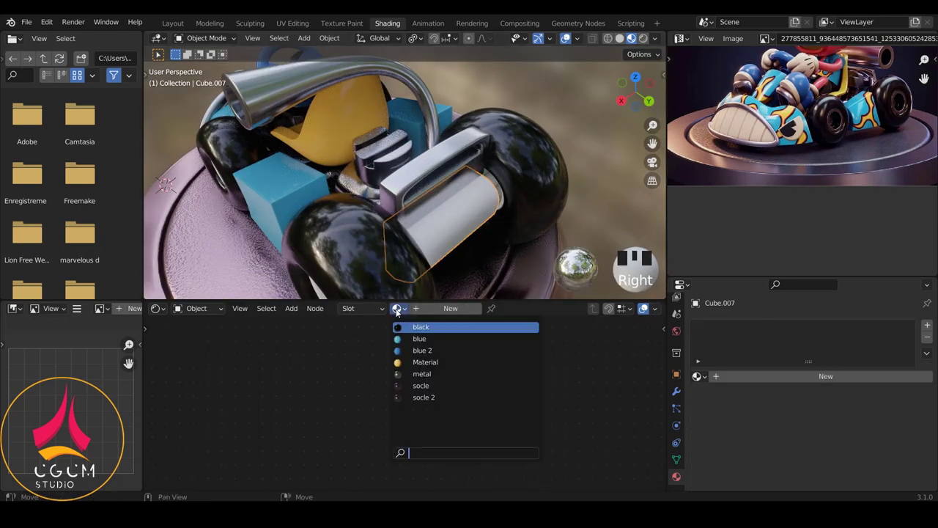
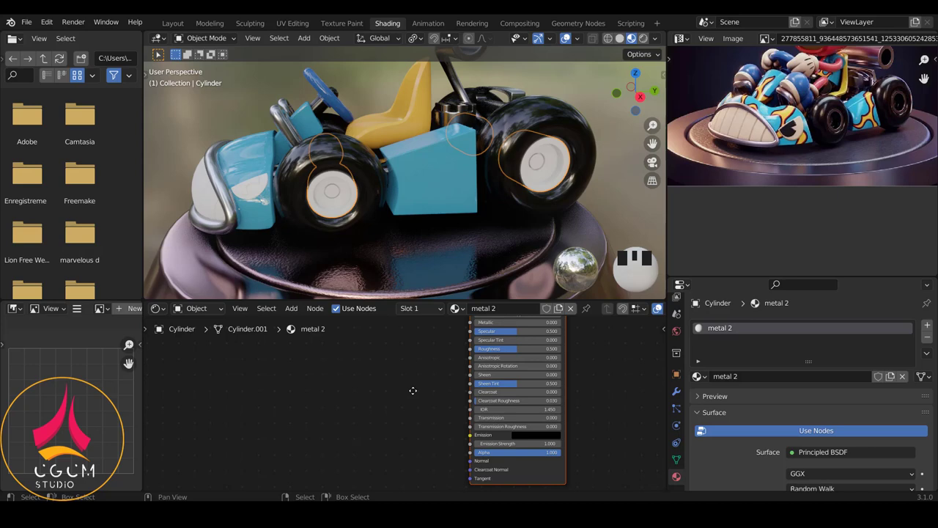
Inspect the wheels up close and select the white hub cylinders for a metallic material
{"action": "scroll", "scroll_direction": "up", "scroll_amount": 3}
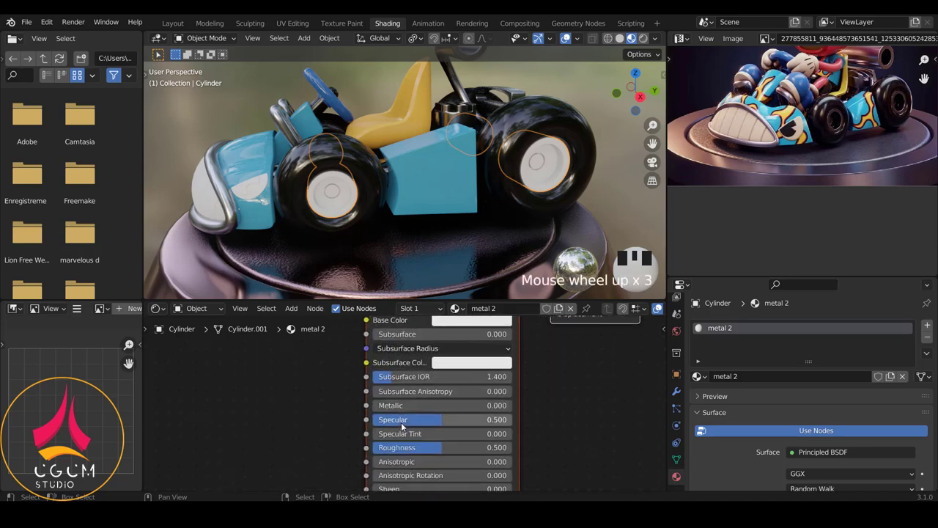
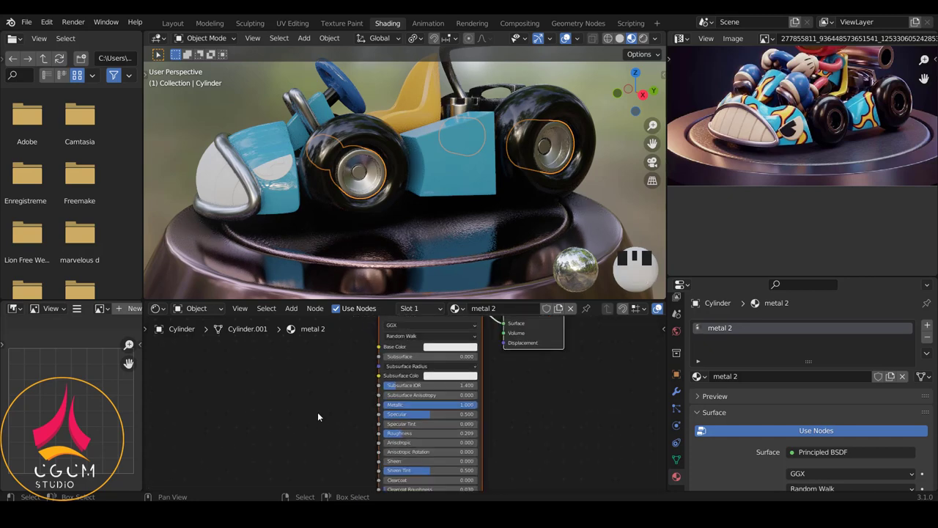
{"action": "scroll", "scroll_direction": "down", "scroll_amount": 3}
{"action": "right_click", "coordinate": [434, 230]}
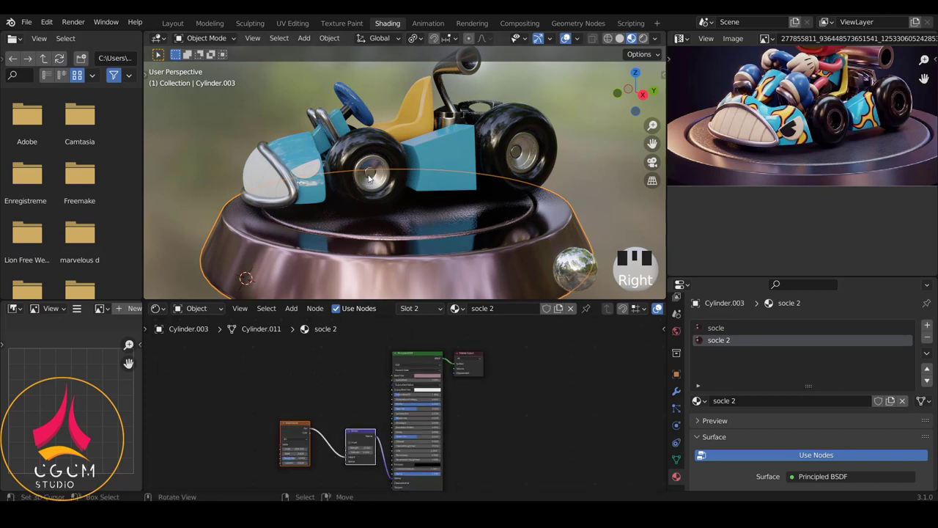
Paste the noise-bump setup into the hub material and give its BSDF a dark bronze metallic colour
{"action": "right_click", "coordinate": [369, 174]}
{"action": "key", "text": "ctrl+v"}
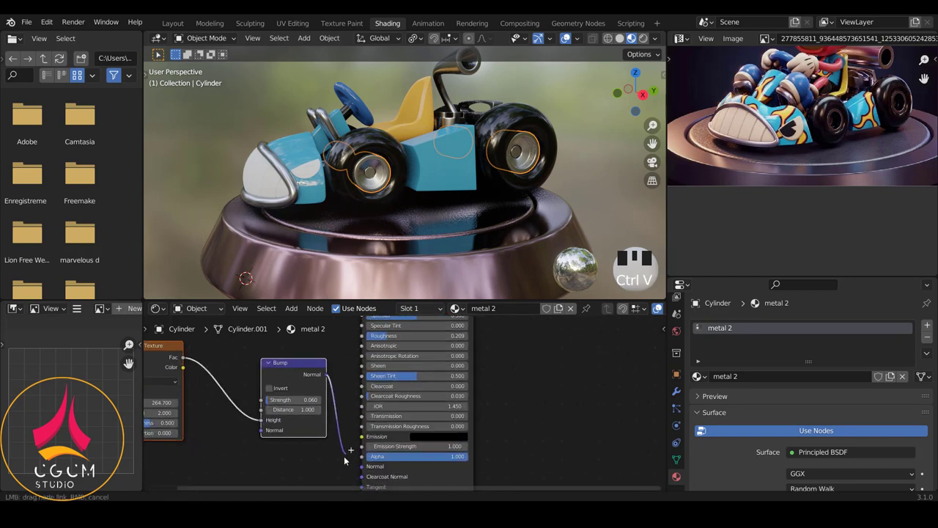
{"action": "left_click", "coordinate": [324, 112]}
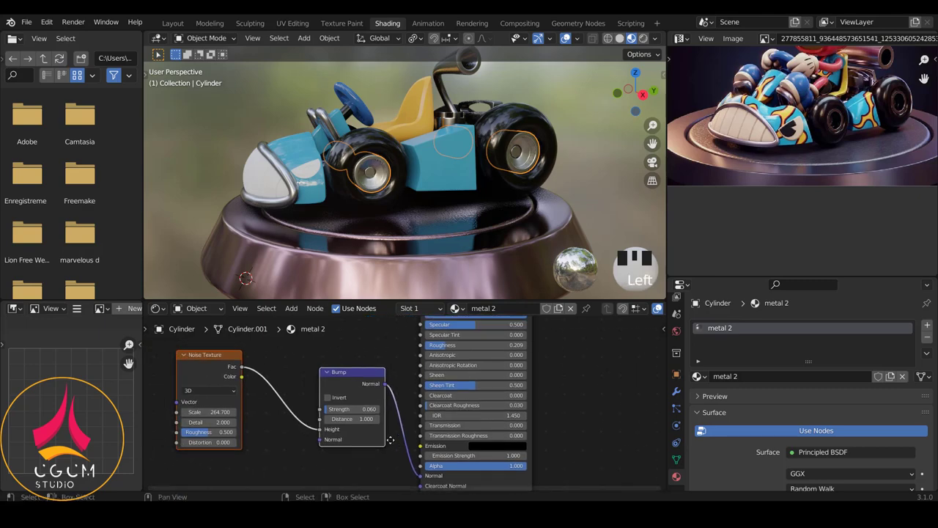
{"action": "scroll", "scroll_direction": "up", "scroll_amount": 3}
{"action": "scroll", "scroll_direction": "down", "scroll_amount": 3}
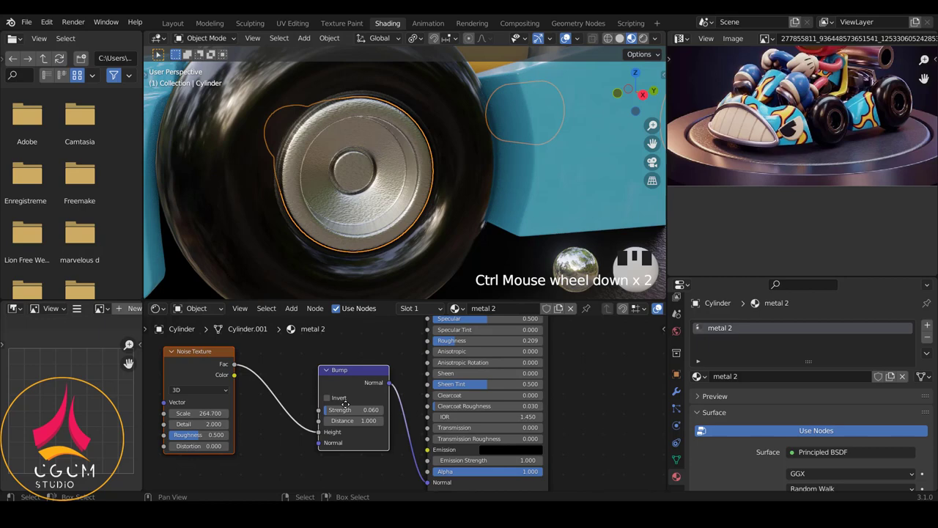
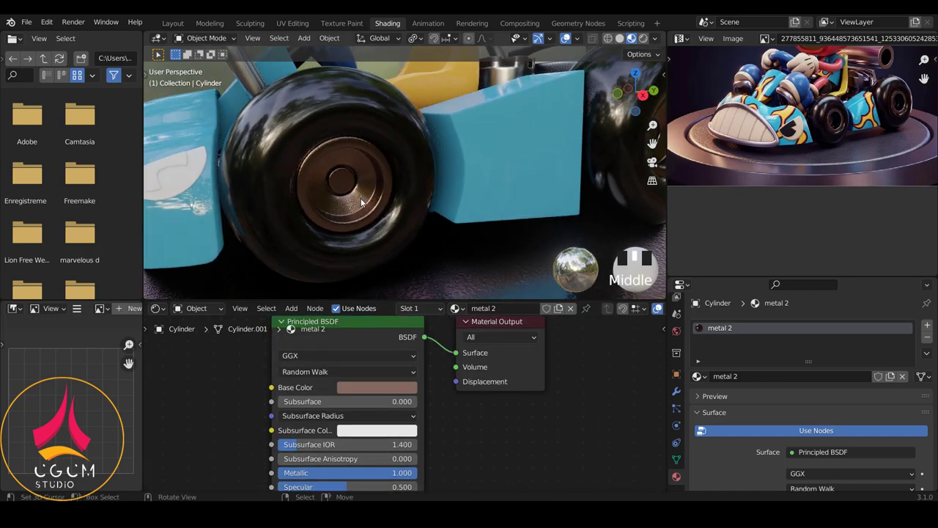
{"action": "scroll", "scroll_direction": "up", "scroll_amount": 3}
{"action": "middle_click", "coordinate": [355, 211]}
{"action": "left_click_drag", "start_coordinate": [353, 216], "coordinate": [384, 265]}
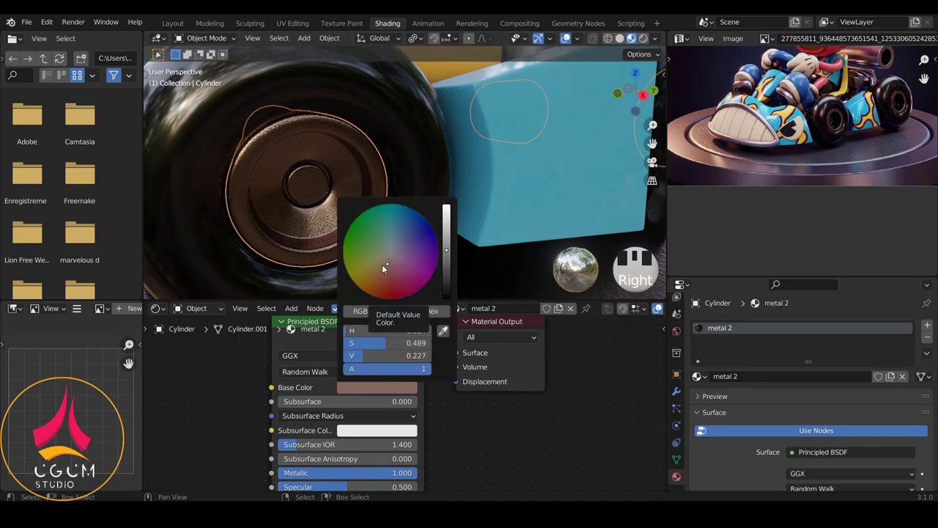
{"action": "left_click", "coordinate": [445, 325]}
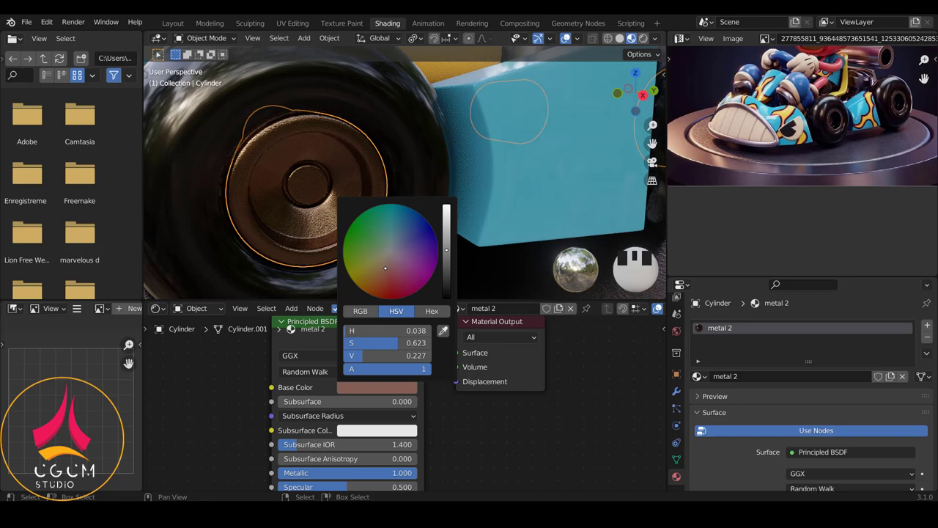
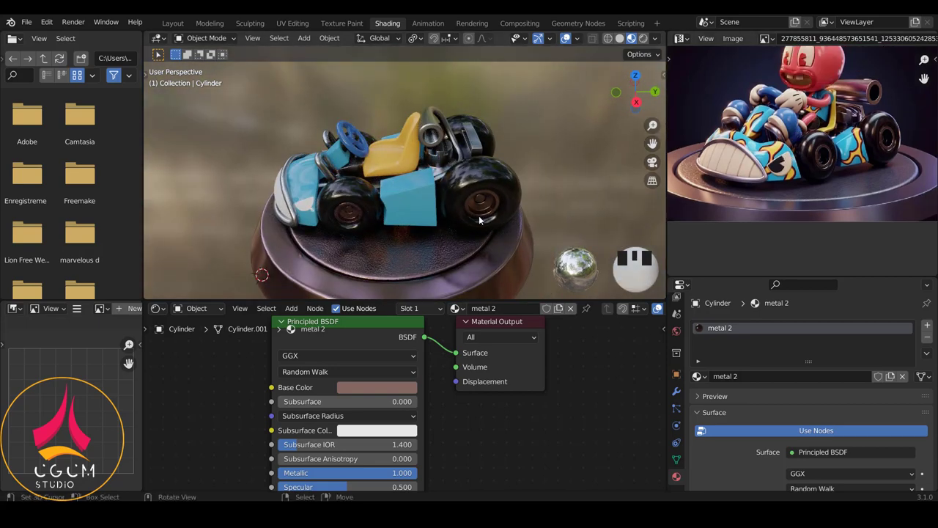
{"action": "left_click_drag", "start_coordinate": [655, 122], "coordinate": [654, 122]}
{"action": "right_click", "coordinate": [655, 122]}
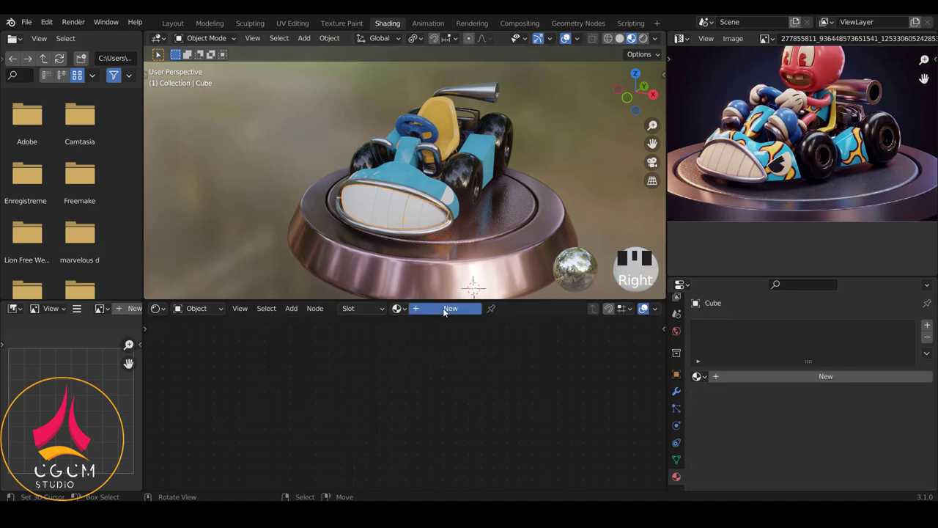
Add Ambient Occlusion at distance 13.2 through a Color Ramp in the Cube material and tune its colours
{"action": "left_click_drag", "start_coordinate": [654, 121], "coordinate": [176, 355]}
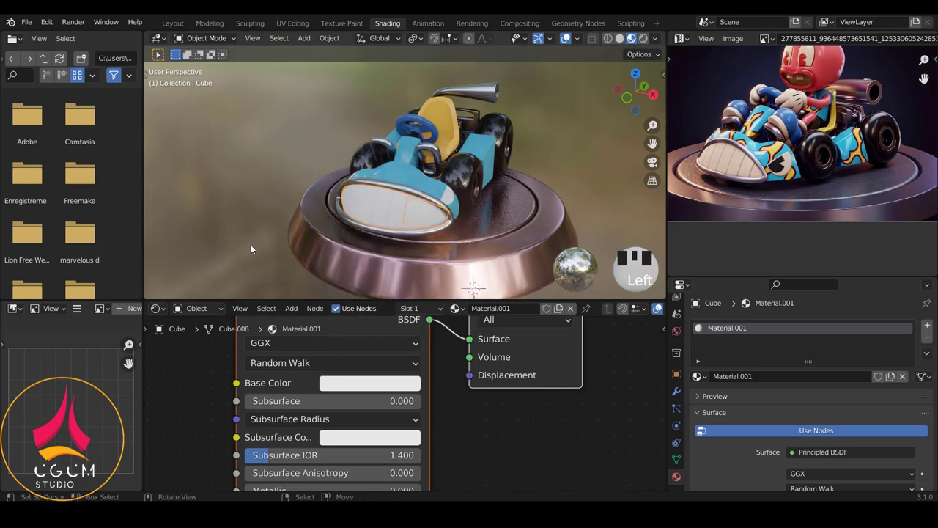
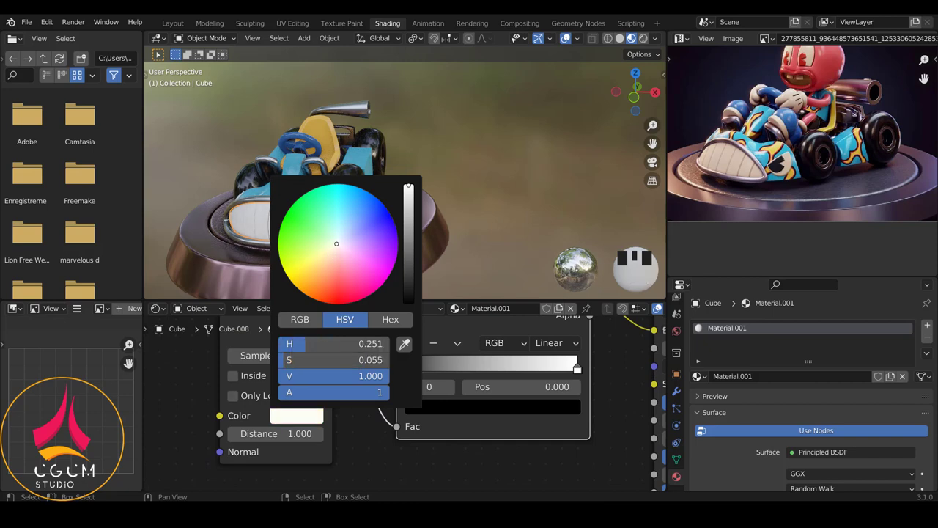
{"action": "left_click_drag", "start_coordinate": [335, 245], "coordinate": [453, 370]}
{"action": "left_click_drag", "start_coordinate": [453, 370], "coordinate": [518, 367]}
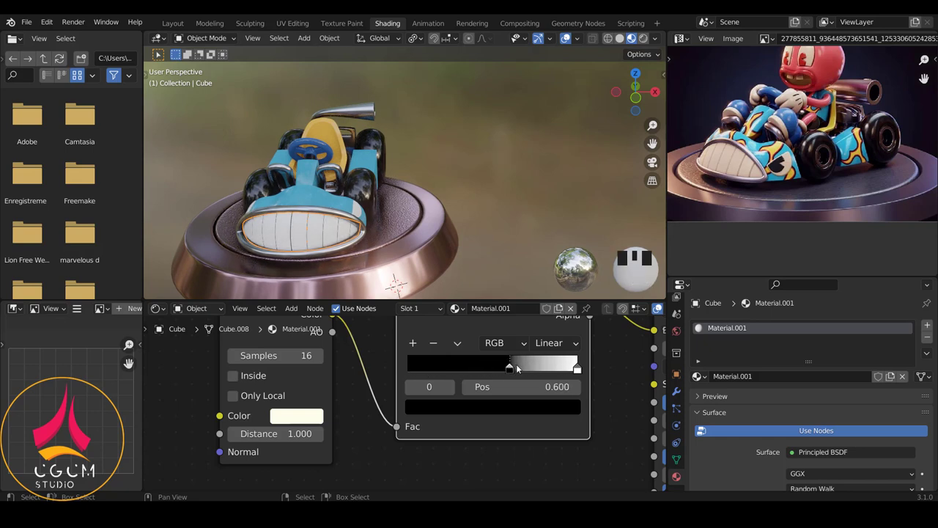
{"action": "left_click", "coordinate": [545, 278]}
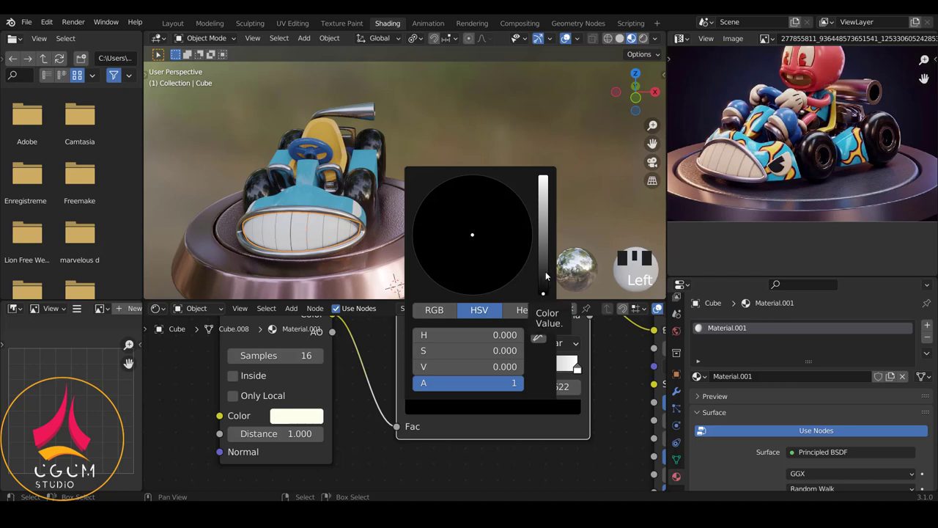
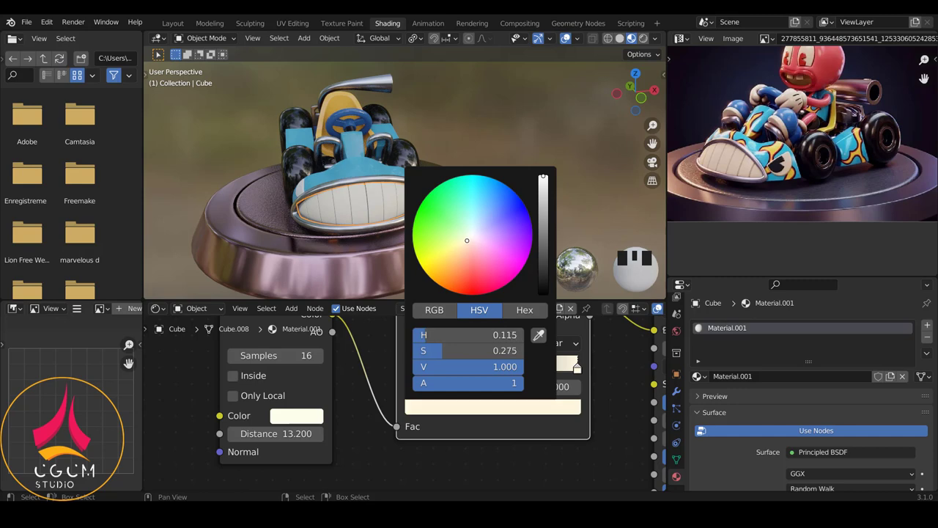
{"action": "key", "text": "a"}
Orbit around the kart front, seat and exhaust to check the chrome finish
{"action": "middle_click", "coordinate": [345, 203]}
{"action": "scroll", "scroll_direction": "up", "scroll_amount": 3}
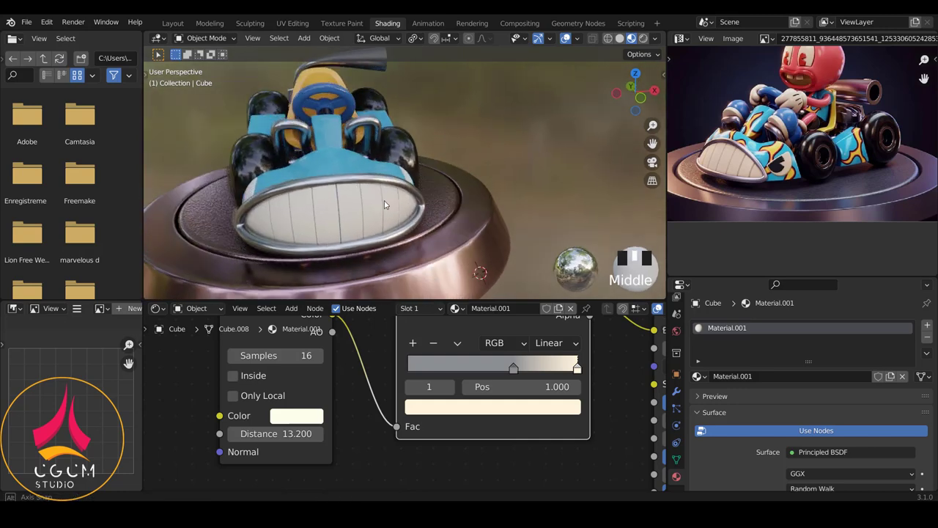
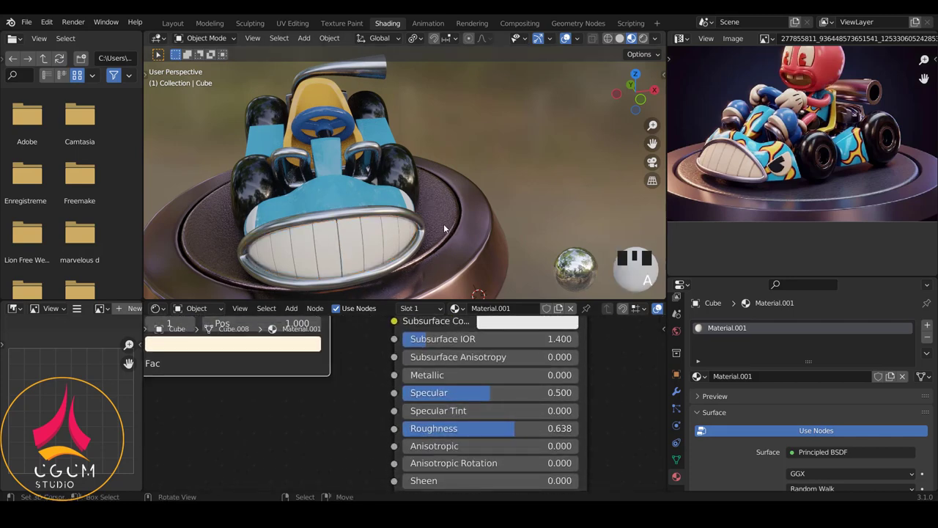
{"action": "scroll", "scroll_direction": "down", "scroll_amount": 3}
{"action": "left_click_drag", "start_coordinate": [351, 225], "coordinate": [430, 209]}
{"action": "scroll", "scroll_direction": "up", "scroll_amount": 3}
{"action": "scroll", "scroll_direction": "down", "scroll_amount": 3}
{"action": "middle_click", "coordinate": [359, 196]}
{"action": "scroll", "scroll_direction": "up", "scroll_amount": 3}
{"action": "left_click_drag", "start_coordinate": [359, 195], "coordinate": [402, 205]}
{"action": "left_click_drag", "start_coordinate": [352, 207], "coordinate": [382, 219]}
{"action": "scroll", "scroll_direction": "down", "scroll_amount": 3}
{"action": "scroll", "scroll_direction": "up", "scroll_amount": 3}
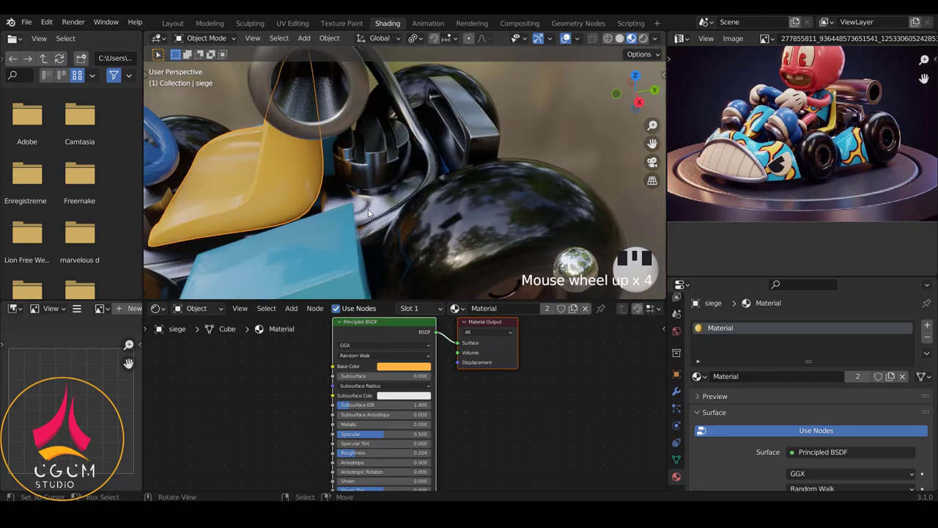
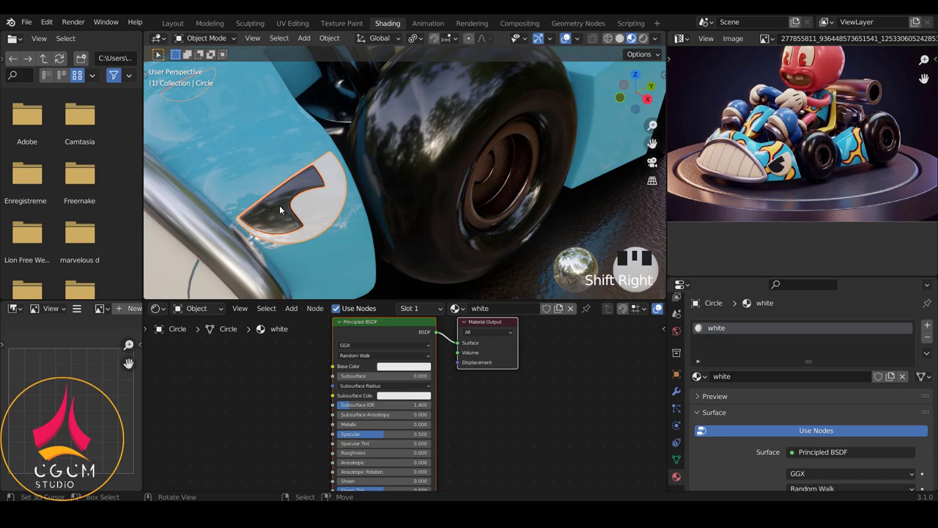
Enlarge the wheel decal and stretch and reposition its inner black shape in Edit Mode
{"action": "right_click", "coordinate": [283, 219]}
{"action": "right_click", "coordinate": [321, 215]}
{"action": "key", "text": "Tab"}
{"action": "key", "text": "s"}
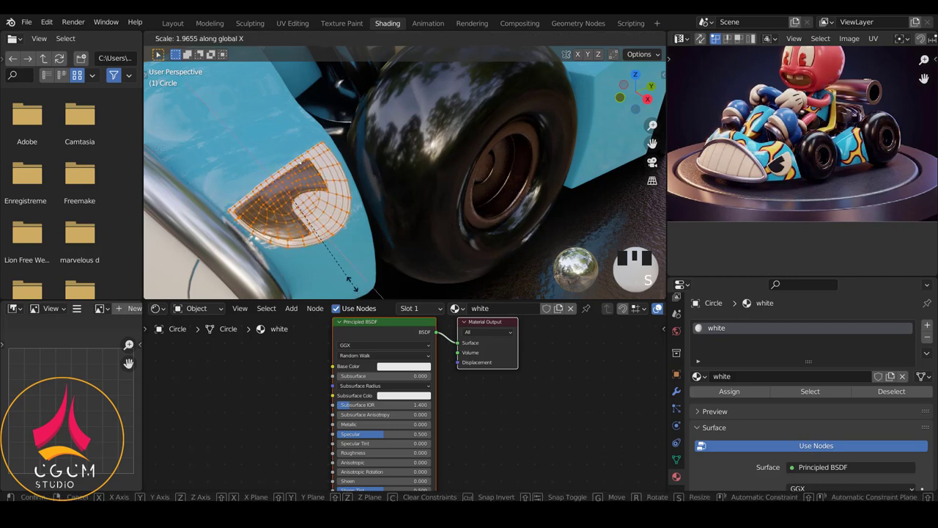
{"action": "key", "text": "s"}
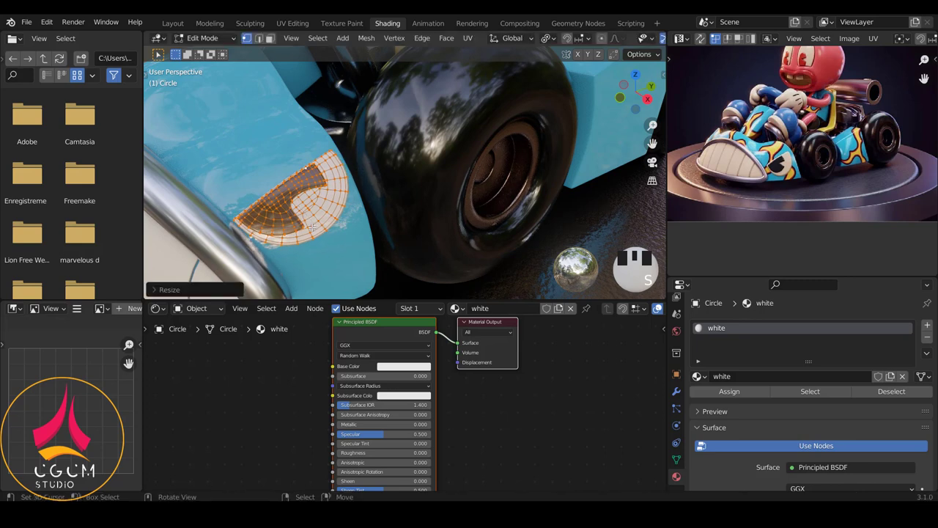
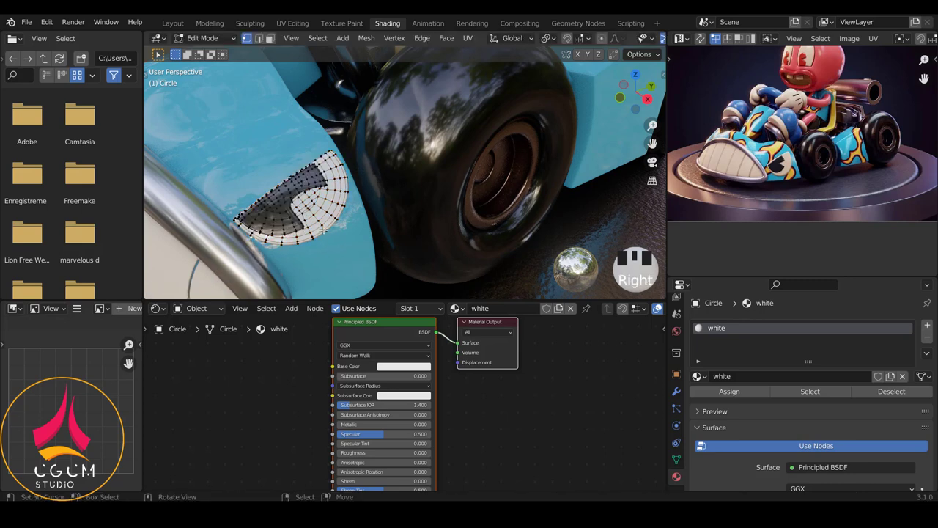
{"action": "key", "text": "l"}
{"action": "key", "text": "s"}
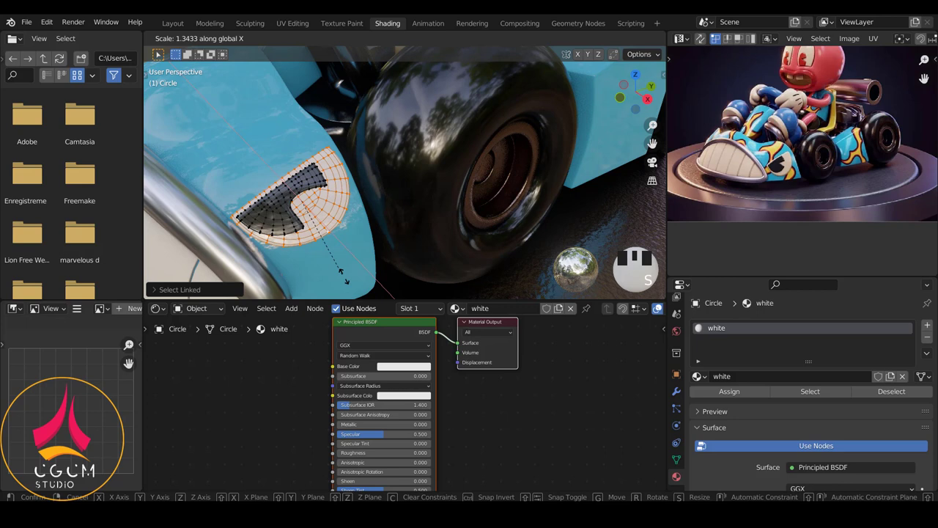
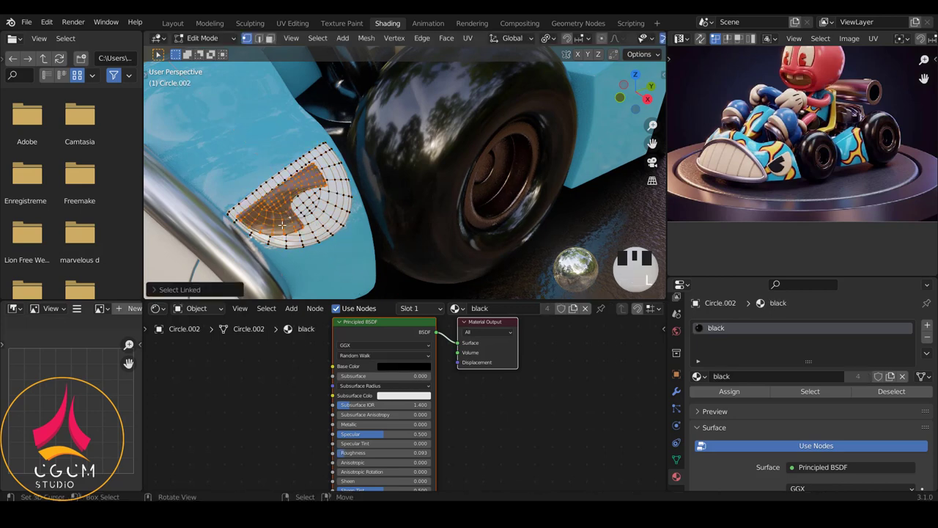
{"action": "key", "text": "g"}
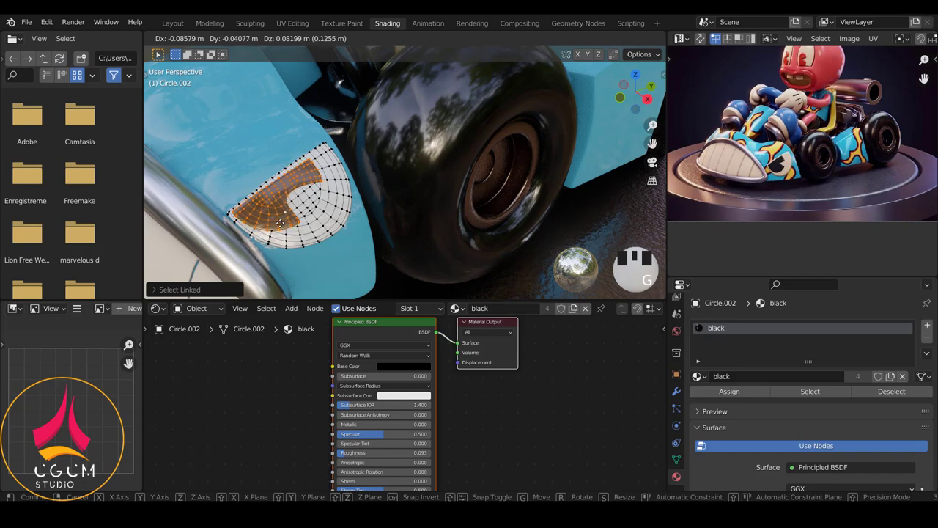
{"action": "key", "text": "Tab"}
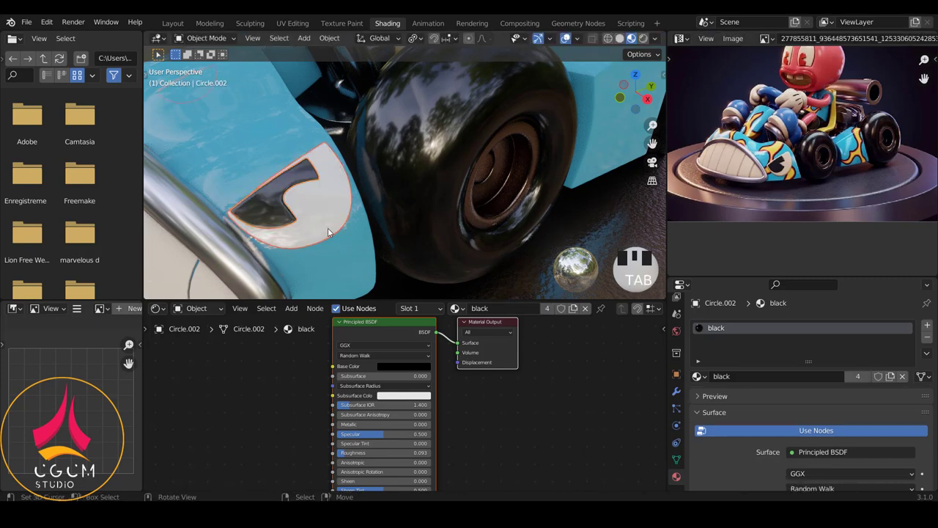
Zoom out to the whole kart, undo the recent changes and return to the main layout
{"action": "scroll", "scroll_direction": "down", "scroll_amount": 3}
{"action": "key", "text": "a"}
{"action": "scroll", "scroll_direction": "up", "scroll_amount": 3}
{"action": "scroll", "scroll_direction": "down", "scroll_amount": 3}
{"action": "scroll", "scroll_direction": "down", "scroll_amount": 3}
{"action": "left_click_drag", "start_coordinate": [404, 232], "coordinate": [451, 190]}
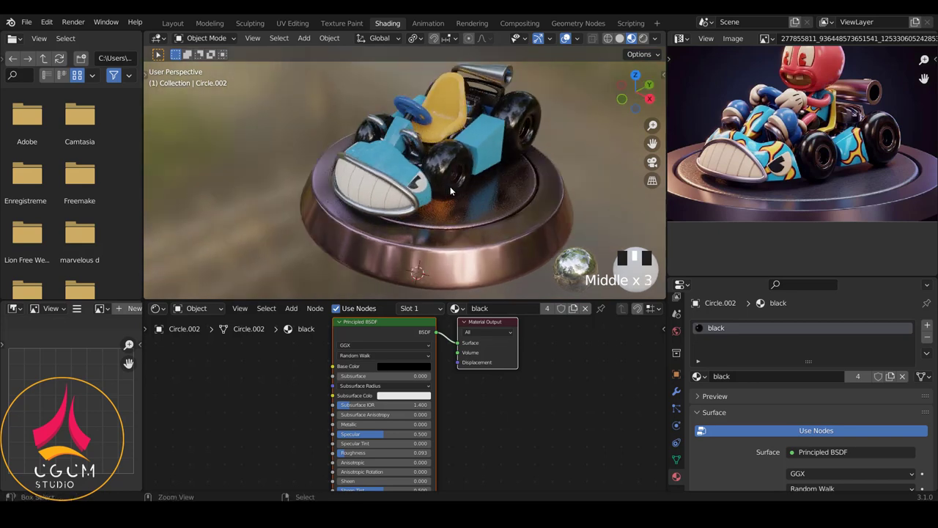
{"action": "key", "text": "ctrl+z"}
{"action": "key", "text": "ctrl+z"}
{"action": "key", "text": "ctrl+z"}
{"action": "key", "text": "ctrl+z"}
{"action": "key", "text": "ctrl+z"}
{"action": "key", "text": "ctrl+z"}
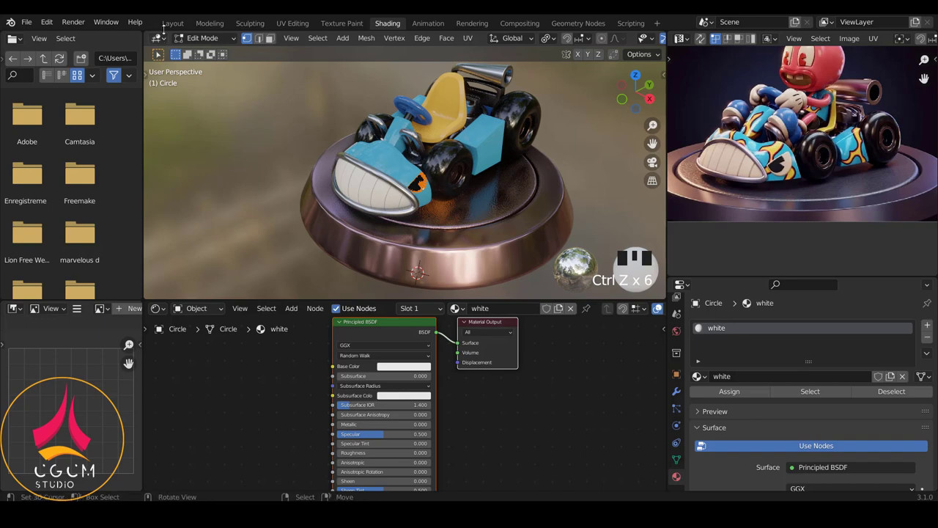
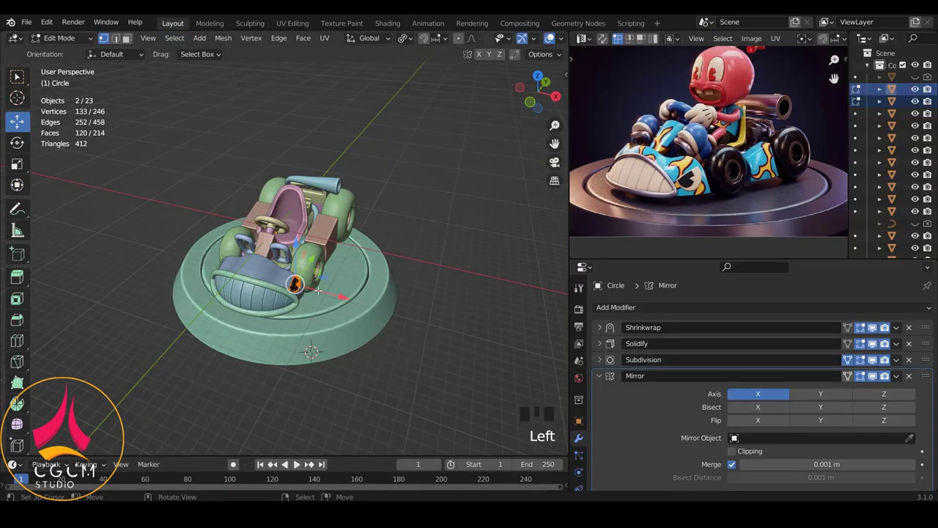
Close in on the blue front hood and select the small half-disc mesh
{"action": "key", "text": "Tab"}
{"action": "key", "text": "a"}
{"action": "left_click_drag", "start_coordinate": [253, 227], "coordinate": [259, 227]}
{"action": "scroll", "scroll_direction": "down", "scroll_amount": 3}
{"action": "left_click_drag", "start_coordinate": [340, 269], "coordinate": [328, 276]}
{"action": "scroll", "scroll_direction": "up", "scroll_amount": 3}
{"action": "left_click_drag", "start_coordinate": [261, 231], "coordinate": [281, 233]}
{"action": "scroll", "scroll_direction": "up", "scroll_amount": 3}
{"action": "right_click", "coordinate": [325, 348]}
{"action": "left_click_drag", "start_coordinate": [362, 336], "coordinate": [372, 348]}
{"action": "middle_click", "coordinate": [353, 339]}
Tilt the half-disc by -10 degrees, scale it slightly larger and reposition it on the hood
{"action": "key", "text": "Tab"}
{"action": "key", "text": "a"}
{"action": "key", "text": "a"}
{"action": "key", "text": "r"}
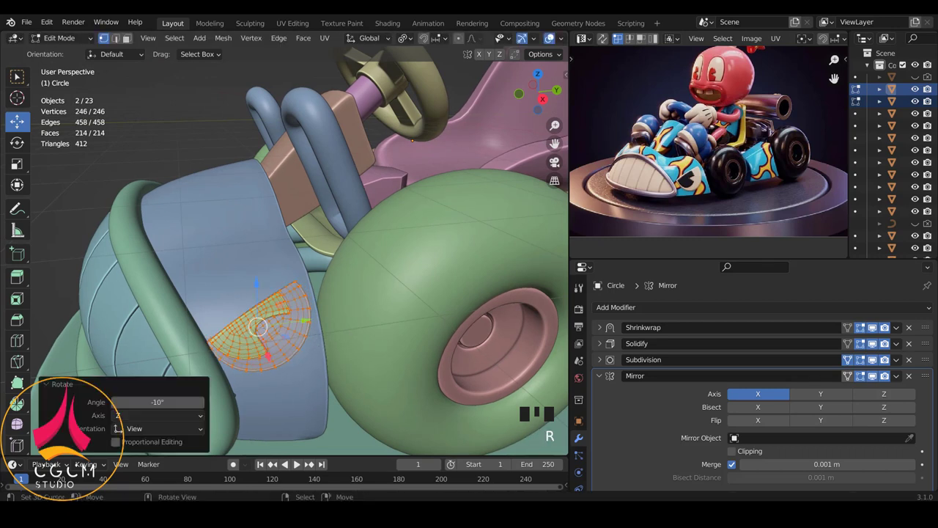
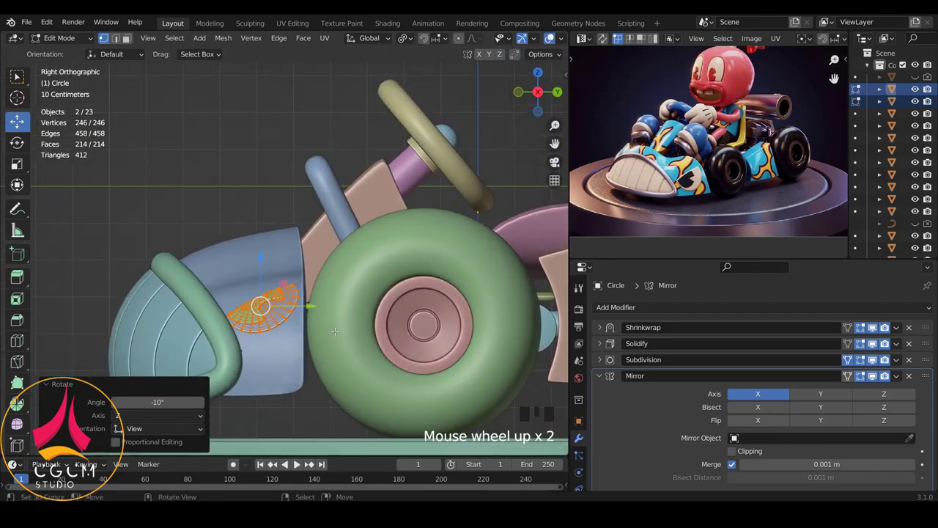
{"action": "scroll", "scroll_direction": "up", "scroll_amount": 3}
{"action": "key", "text": "s"}
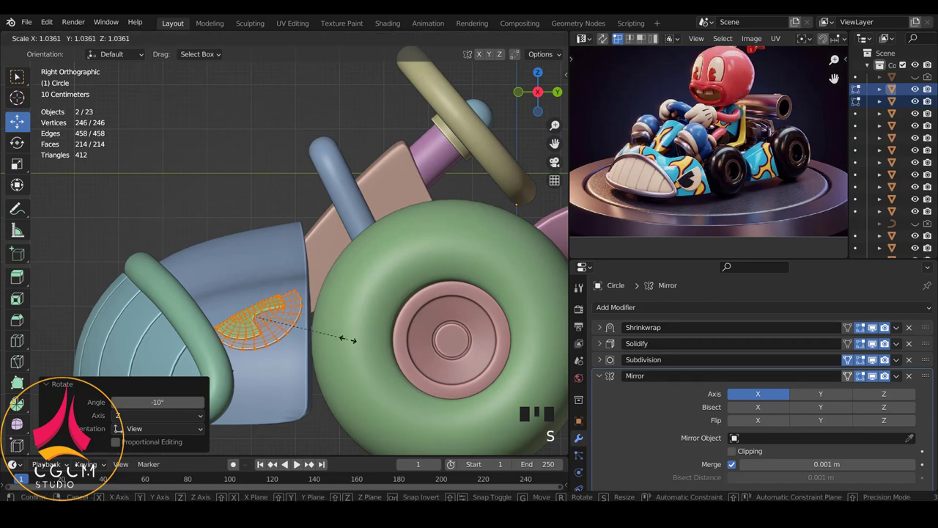
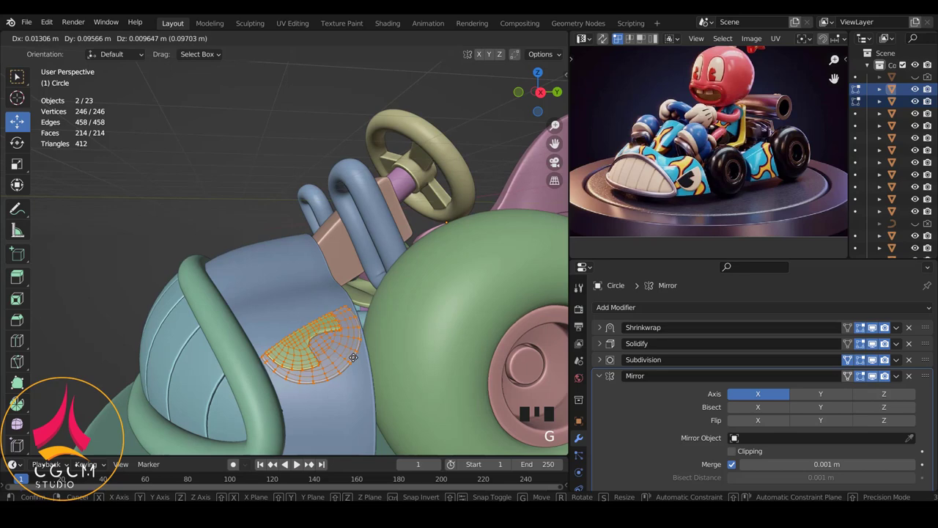
{"action": "key", "text": "Tab"}
{"action": "key", "text": "a"}
Frame the whole kart and base from the front and deselect everything
{"action": "scroll", "scroll_direction": "down", "scroll_amount": 3}
{"action": "left_click_drag", "start_coordinate": [367, 371], "coordinate": [384, 244]}
{"action": "scroll", "scroll_direction": "down", "scroll_amount": 3}
{"action": "left_click_drag", "start_coordinate": [438, 246], "coordinate": [595, 261]}
{"action": "left_click", "coordinate": [595, 261]}
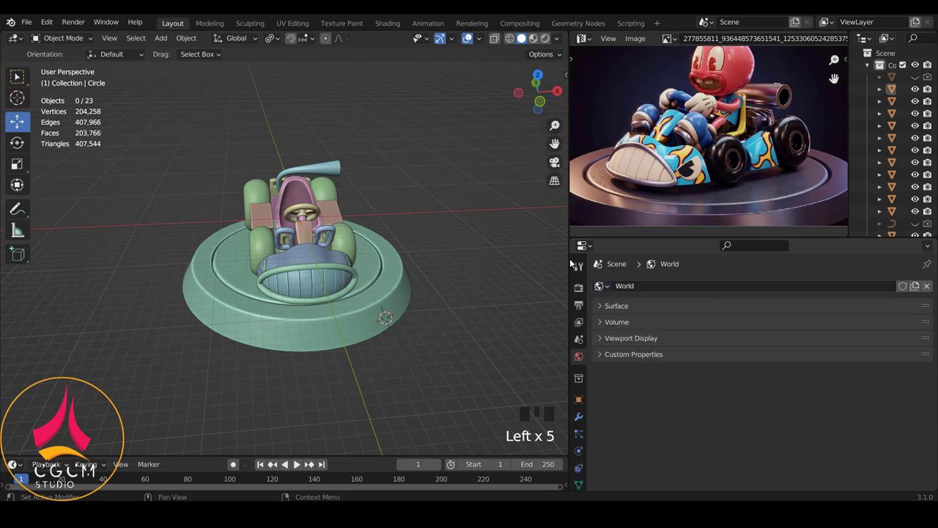
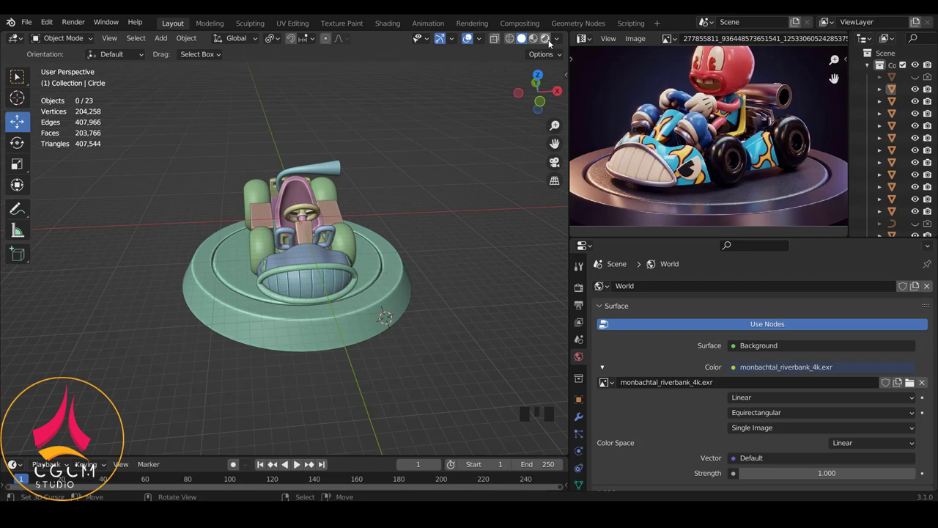
Switch to the rendered preview and make the film background transparent
{"action": "left_click_drag", "start_coordinate": [542, 41], "coordinate": [392, 184]}
{"action": "left_click_drag", "start_coordinate": [414, 258], "coordinate": [382, 258]}
{"action": "key", "text": "shift+c"}
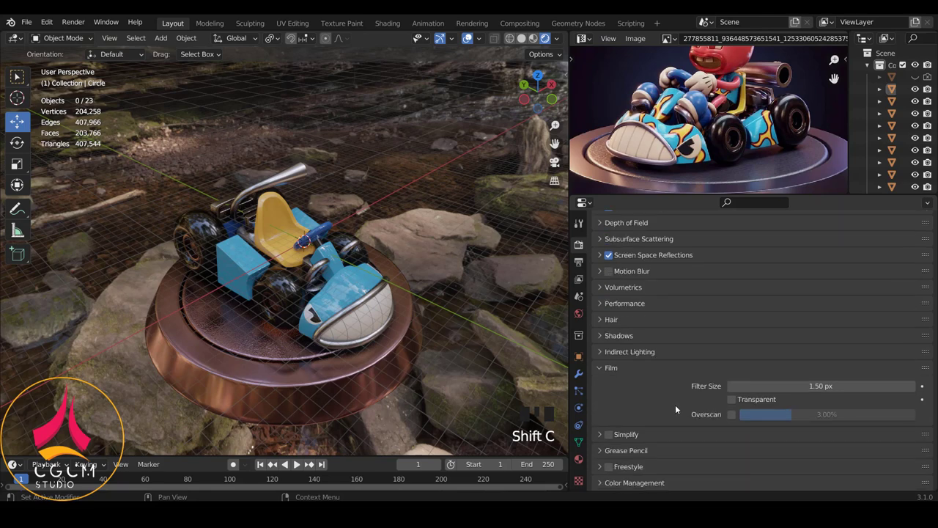
{"action": "left_click", "coordinate": [738, 403]}
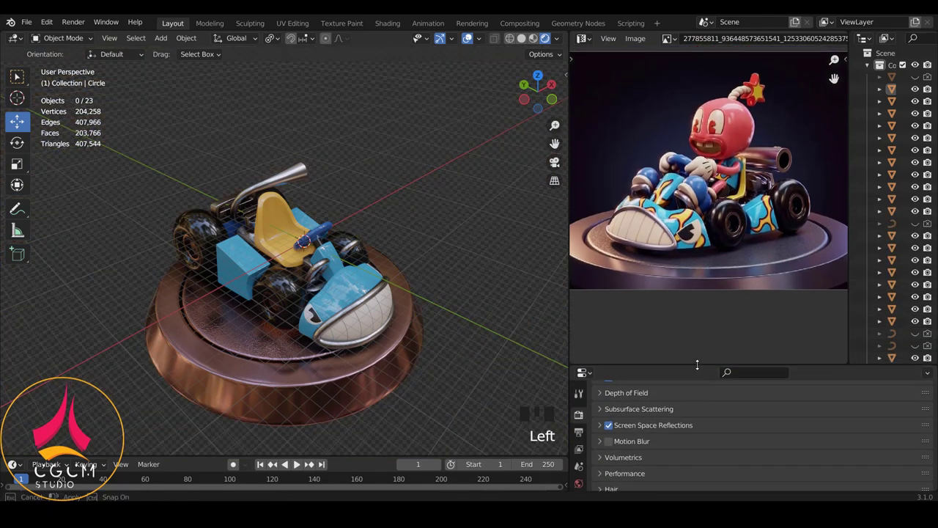
Lower the HDRI world background strength to about 0.57
{"action": "scroll", "scroll_direction": "down", "scroll_amount": 3}
{"action": "left_click_drag", "start_coordinate": [404, 230], "coordinate": [536, 409]}
{"action": "left_click_drag", "start_coordinate": [536, 409], "coordinate": [308, 228]}
{"action": "left_click_drag", "start_coordinate": [308, 228], "coordinate": [280, 221]}
Add a large blue 4000 W area light raised and tilted above the kart's front
{"action": "key", "text": "KP_3"}
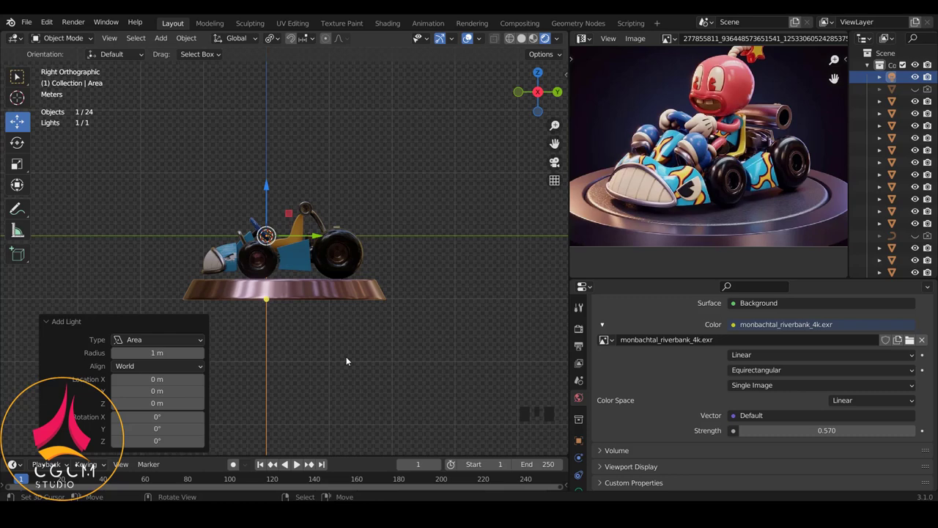
{"action": "key", "text": "g"}
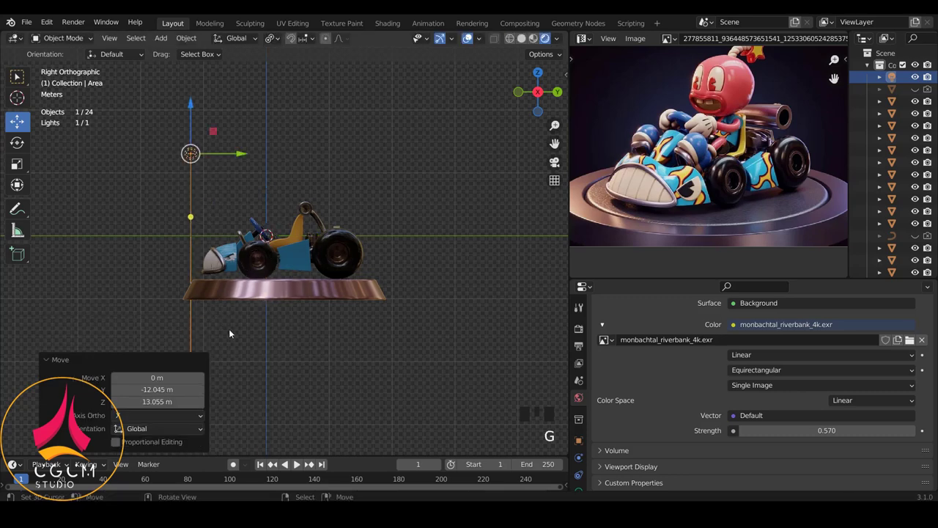
{"action": "key", "text": "r"}
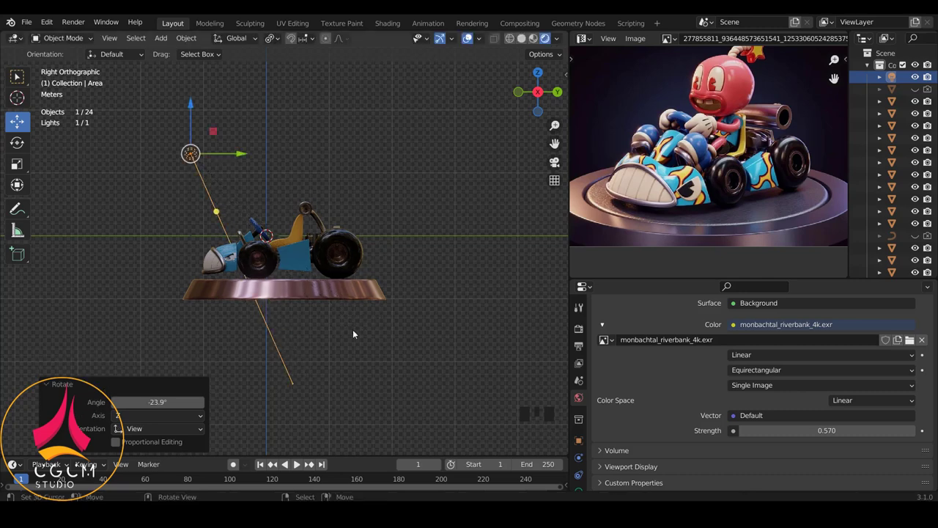
{"action": "key", "text": "s"}
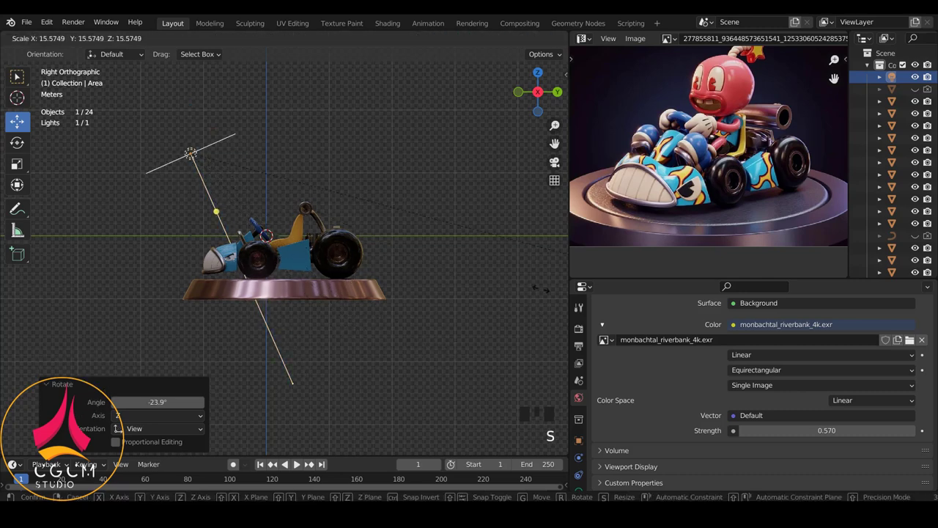
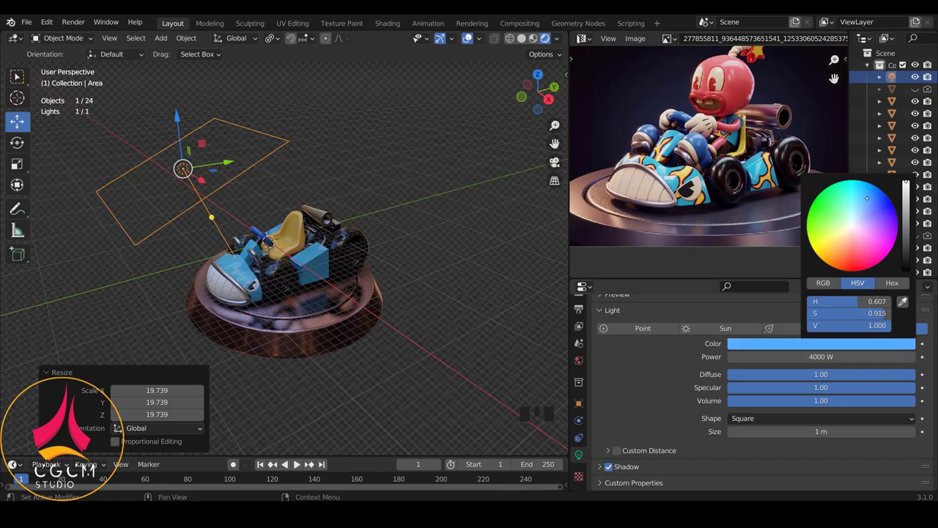
{"action": "left_click_drag", "start_coordinate": [386, 203], "coordinate": [313, 253]}
{"action": "scroll", "scroll_direction": "up", "scroll_amount": 3}
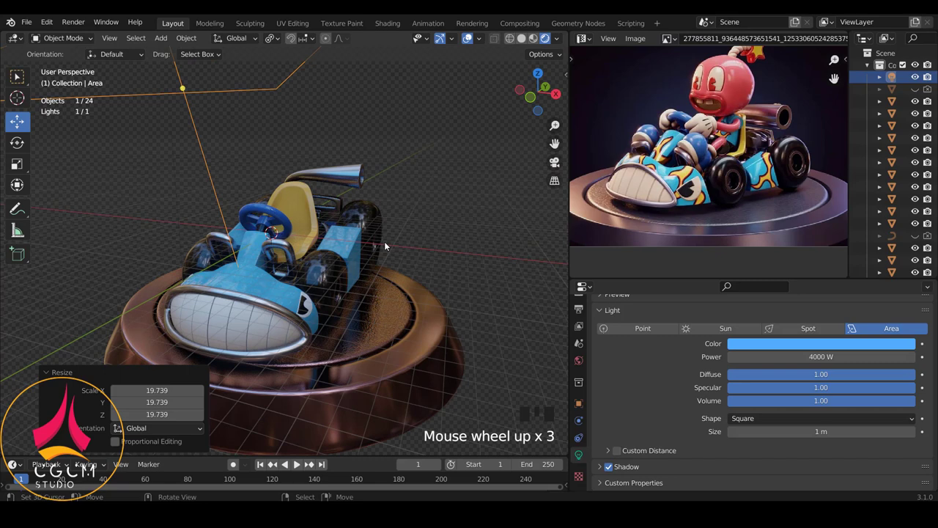
Duplicate the area light, tilt and place the pink copy behind the kart
{"action": "key", "text": "KP_3"}
{"action": "scroll", "scroll_direction": "down", "scroll_amount": 3}
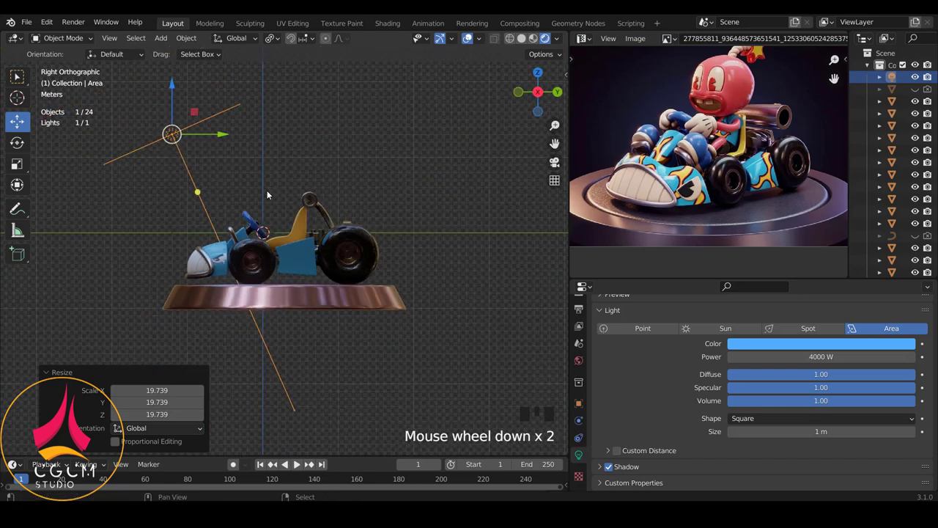
{"action": "key", "text": "shift+d"}
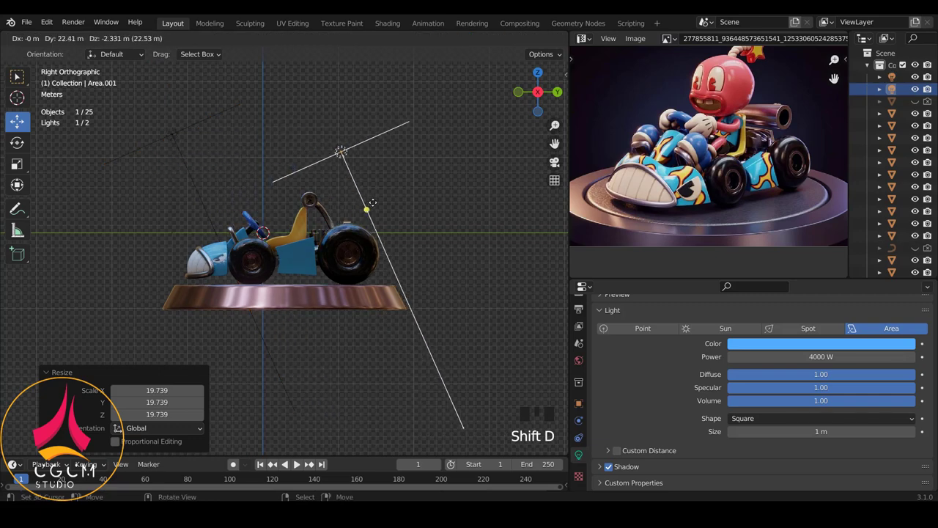
{"action": "key", "text": "r"}
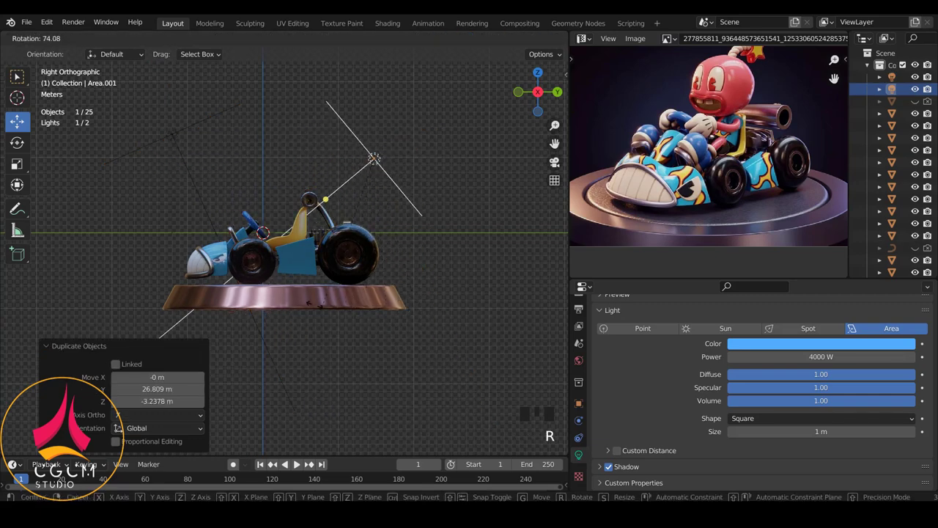
{"action": "key", "text": "g"}
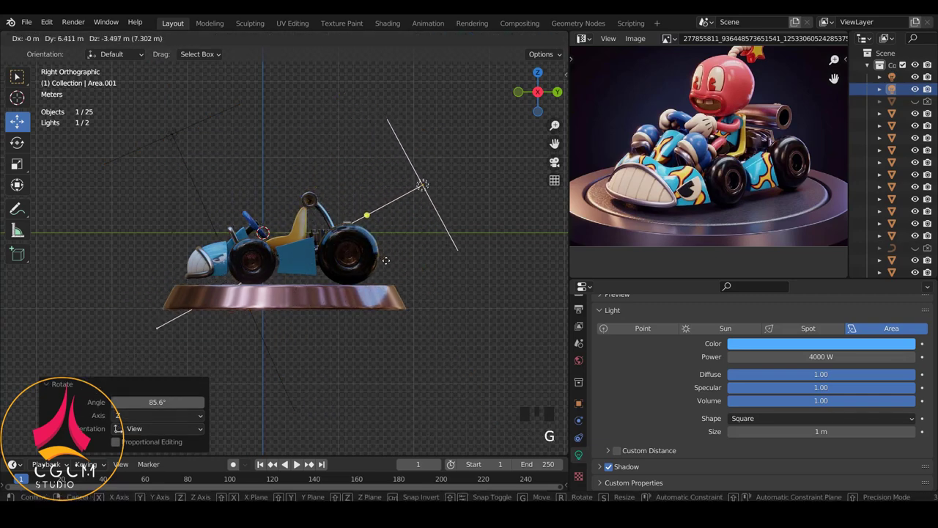
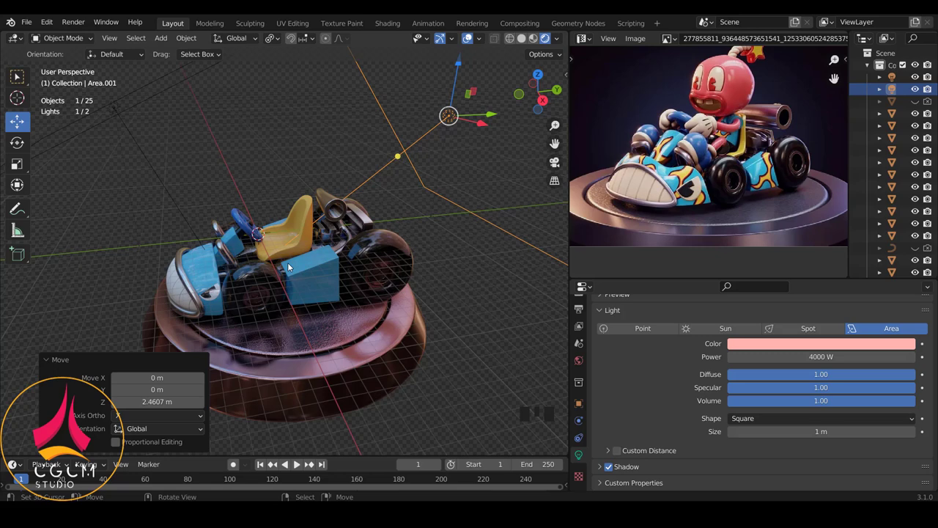
{"action": "key", "text": "KP_3"}
Duplicate a third area light beside the kart at 2000 W with a yellow-green colour
{"action": "key", "text": "shift+d"}
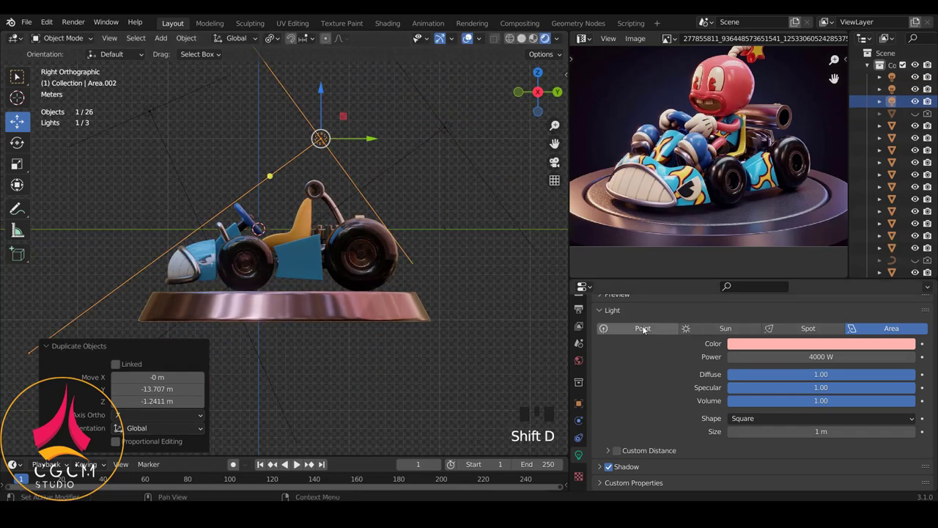
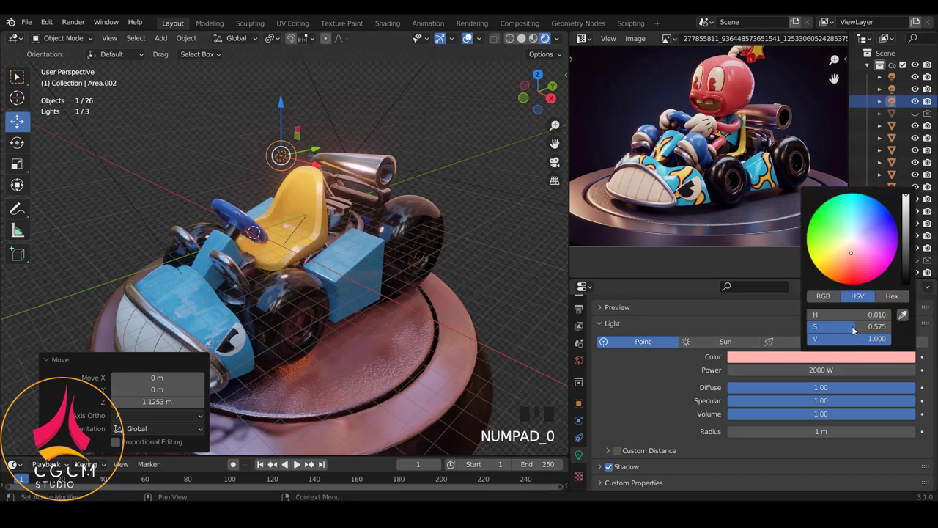
{"action": "left_click", "coordinate": [905, 308]}
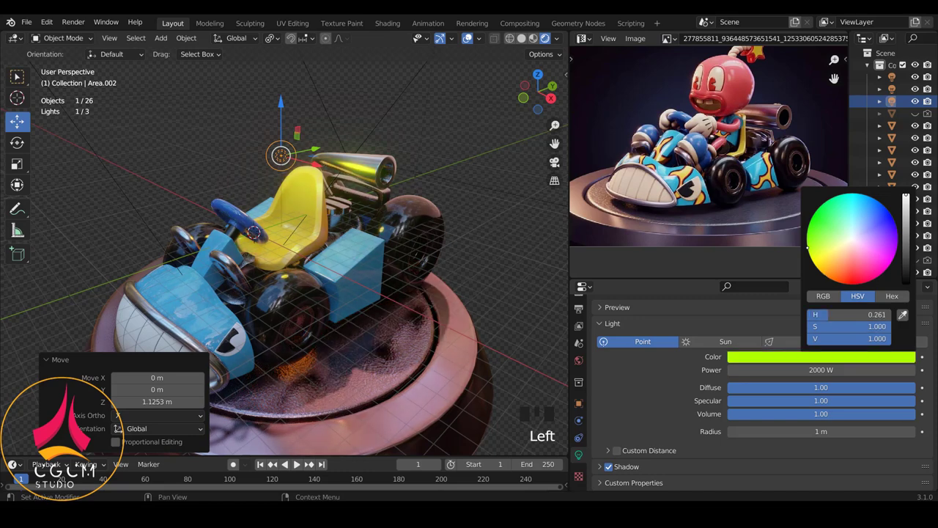
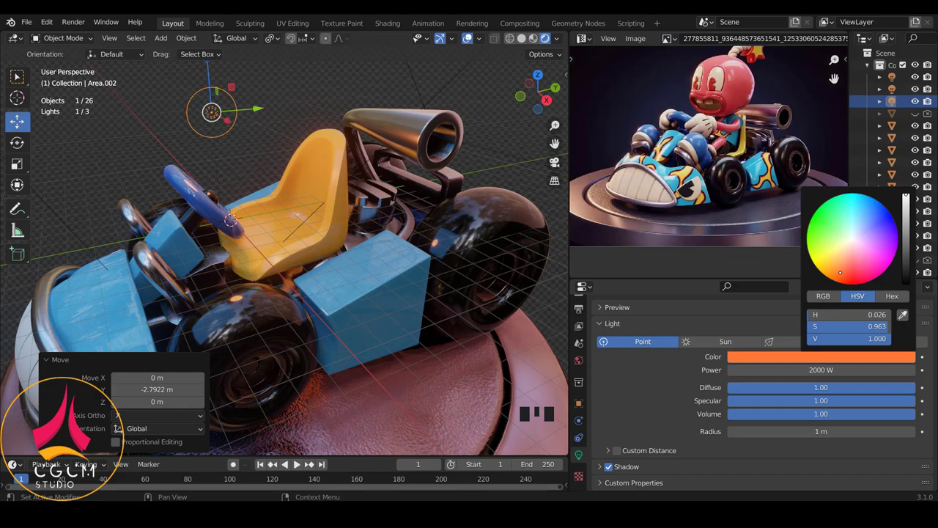
Orbit around the kart and select the round Cylinder.003 base
{"action": "scroll", "scroll_direction": "down", "scroll_amount": 3}
{"action": "left_click_drag", "start_coordinate": [316, 259], "coordinate": [316, 280]}
{"action": "scroll", "scroll_direction": "down", "scroll_amount": 3}
{"action": "scroll", "scroll_direction": "up", "scroll_amount": 3}
{"action": "scroll", "scroll_direction": "down", "scroll_amount": 3}
{"action": "middle_click", "coordinate": [291, 279]}
{"action": "scroll", "scroll_direction": "down", "scroll_amount": 3}
{"action": "scroll", "scroll_direction": "up", "scroll_amount": 3}
{"action": "right_click", "coordinate": [261, 296]}
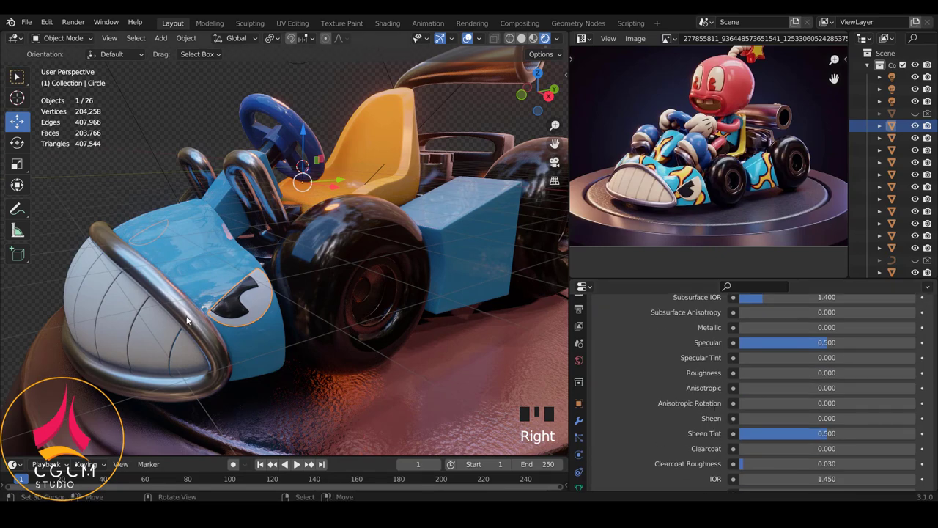
Reselect the base platform with its material Base Color shown
{"action": "left_click_drag", "start_coordinate": [536, 410], "coordinate": [291, 353]}
{"action": "key", "text": "a"}
{"action": "scroll", "scroll_direction": "down", "scroll_amount": 3}
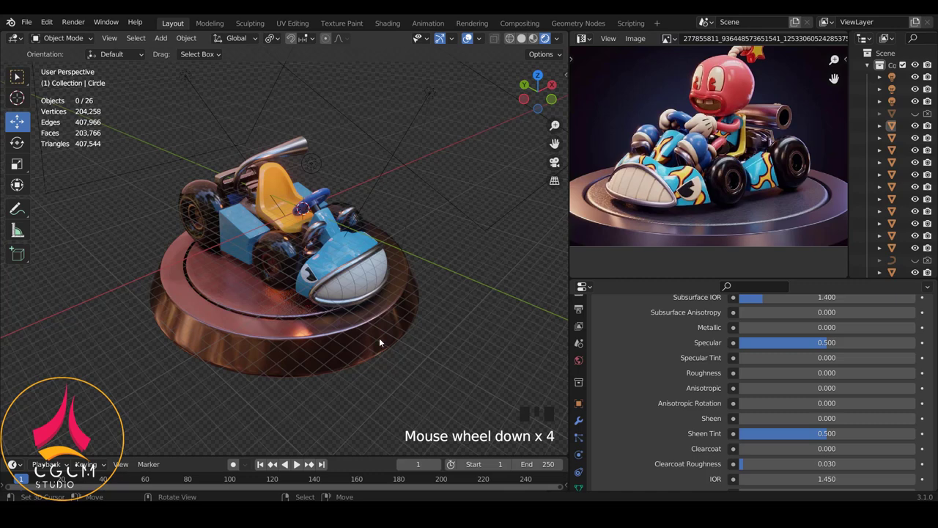
{"action": "right_click", "coordinate": [384, 341]}
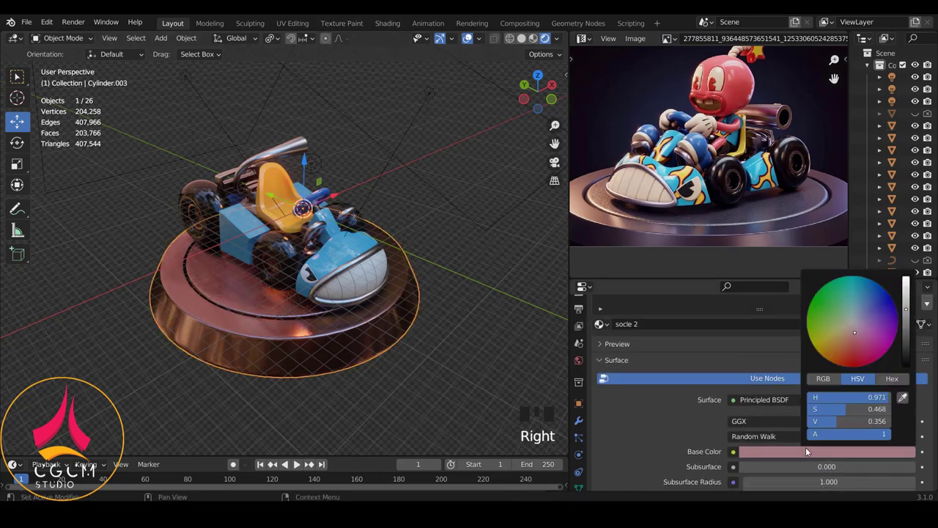
Give the base material a pale, desaturated grey-green Base Color
{"action": "left_click", "coordinate": [851, 327]}
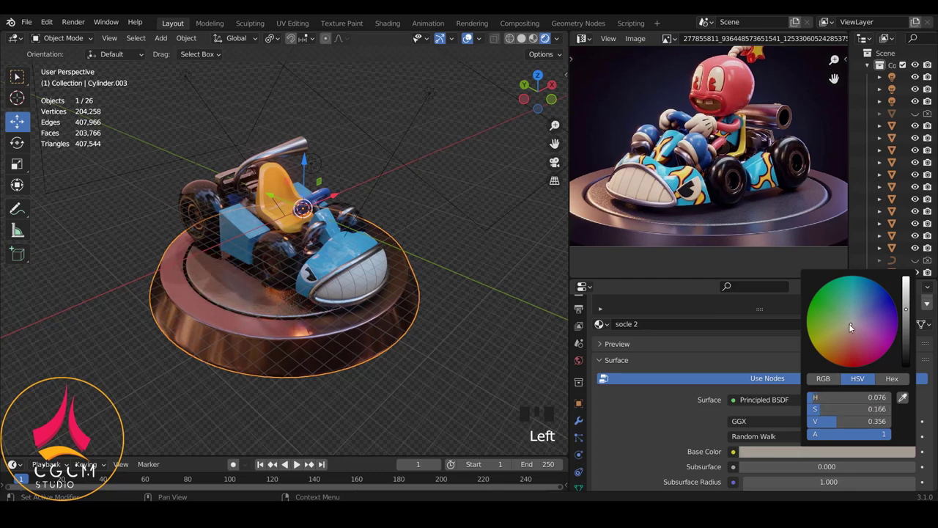
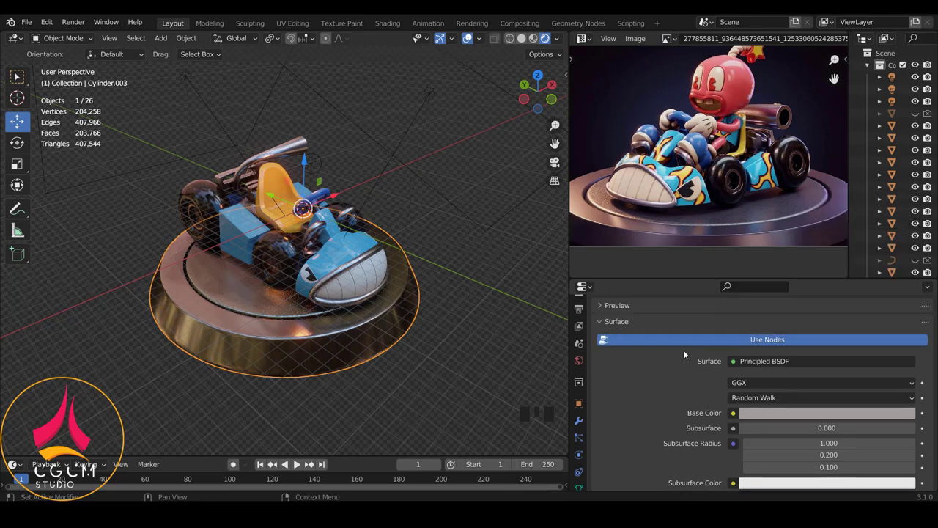
{"action": "left_click", "coordinate": [628, 348]}
{"action": "scroll", "scroll_direction": "down", "scroll_amount": 3}
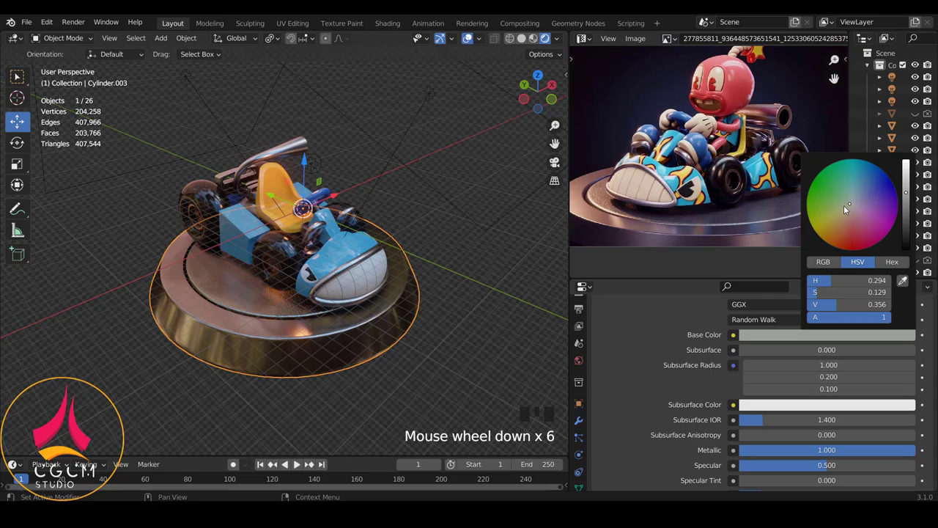
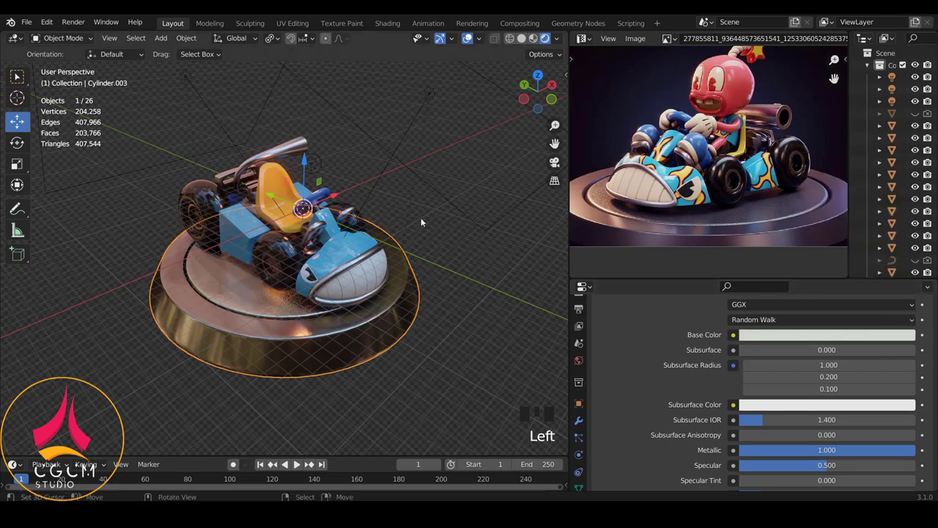
{"action": "left_click_drag", "start_coordinate": [365, 221], "coordinate": [393, 284]}
Isolate the base in local view, inspect it from around, then show the whole scene again
{"action": "key", "text": "KP_Divide"}
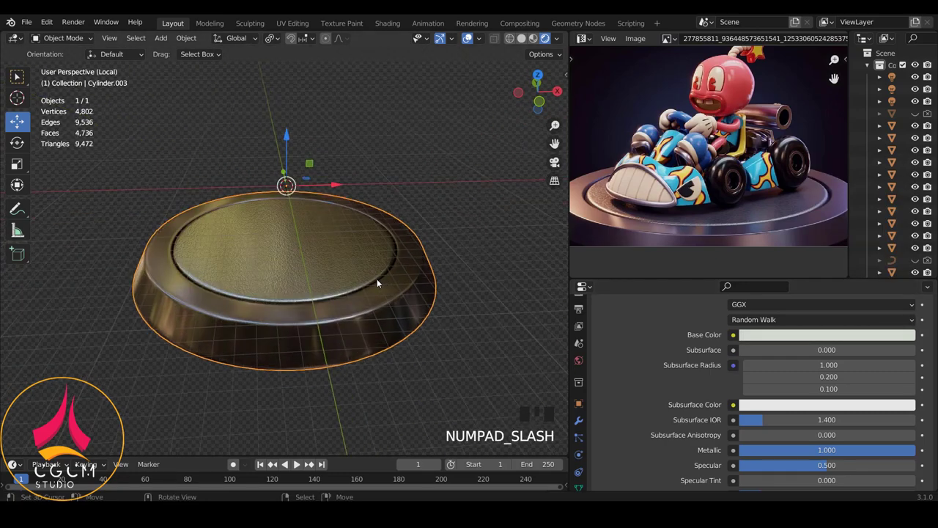
{"action": "middle_click", "coordinate": [364, 312]}
{"action": "scroll", "scroll_direction": "up", "scroll_amount": 3}
{"action": "scroll", "scroll_direction": "down", "scroll_amount": 3}
{"action": "left_click_drag", "start_coordinate": [404, 232], "coordinate": [375, 316]}
{"action": "key", "text": "KP_Divide"}
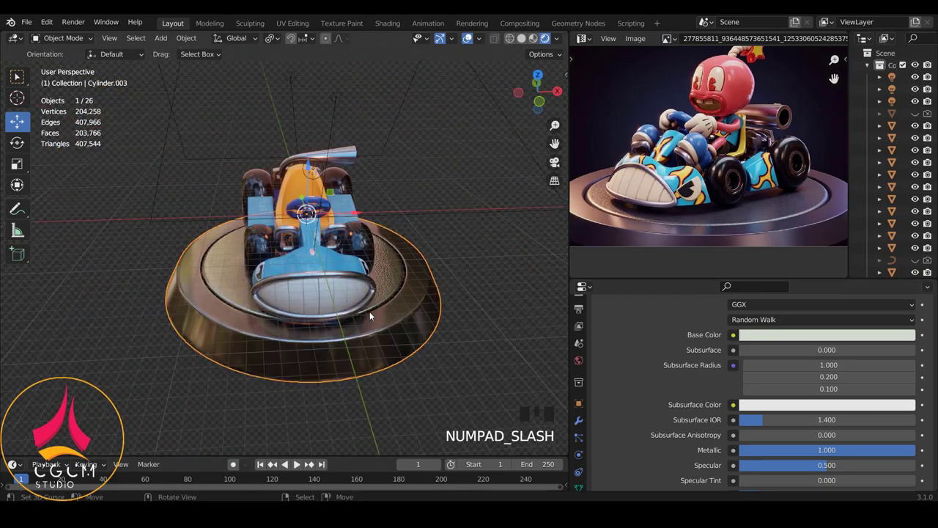
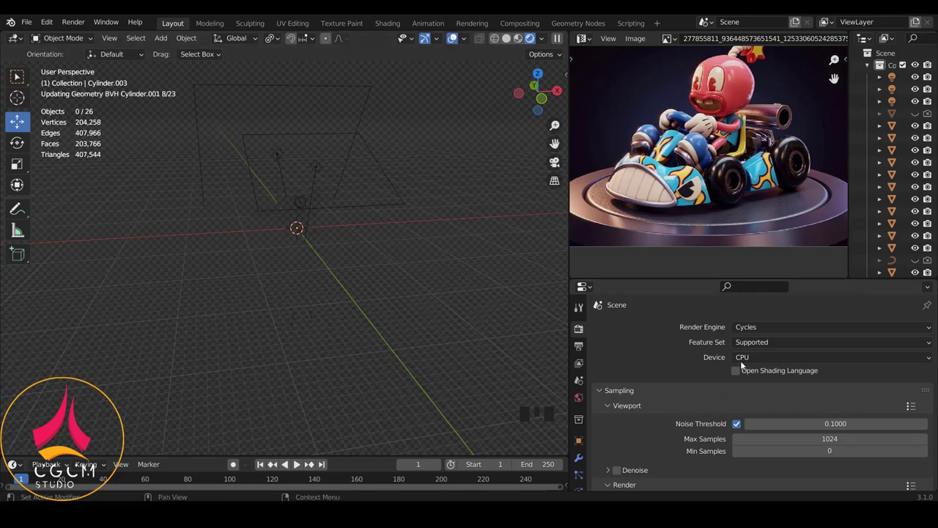
Orbit around the rendered kart to review it from the front and side
{"action": "left_click_drag", "start_coordinate": [746, 359], "coordinate": [754, 383]}
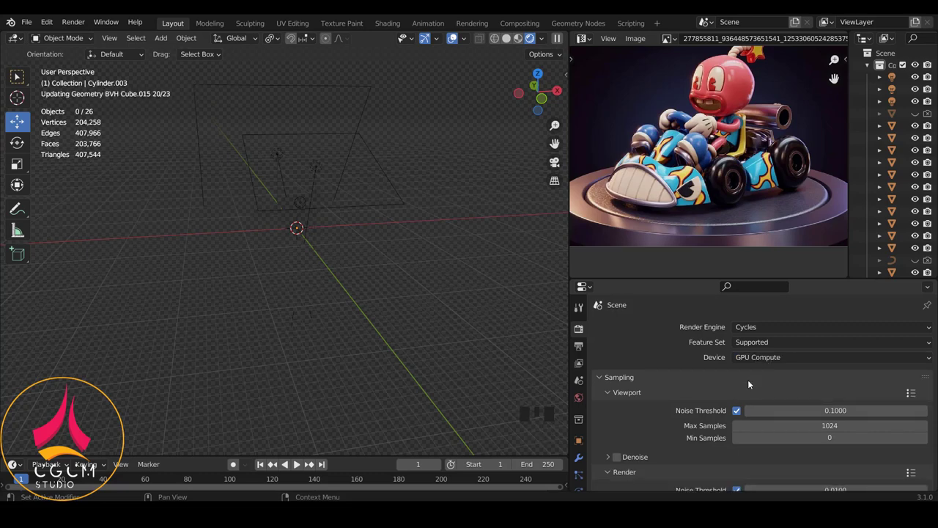
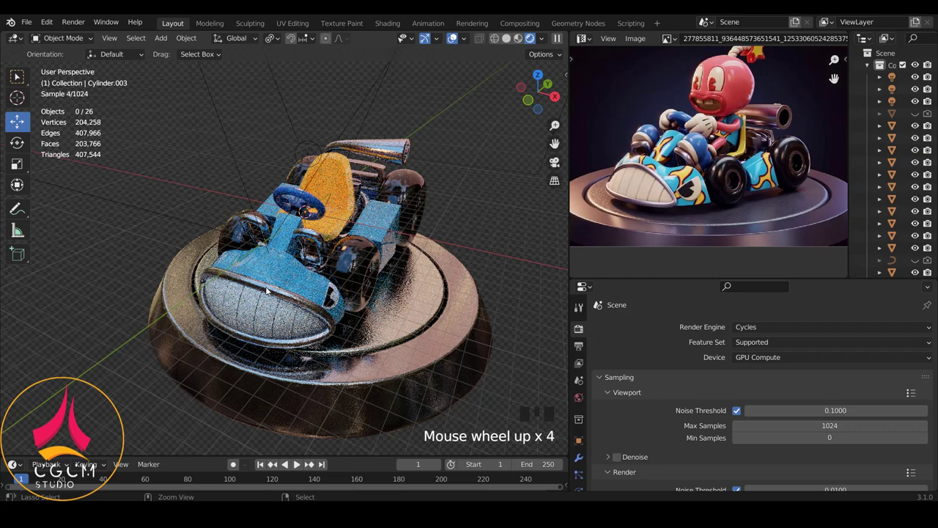
{"action": "scroll", "scroll_direction": "up", "scroll_amount": 3}
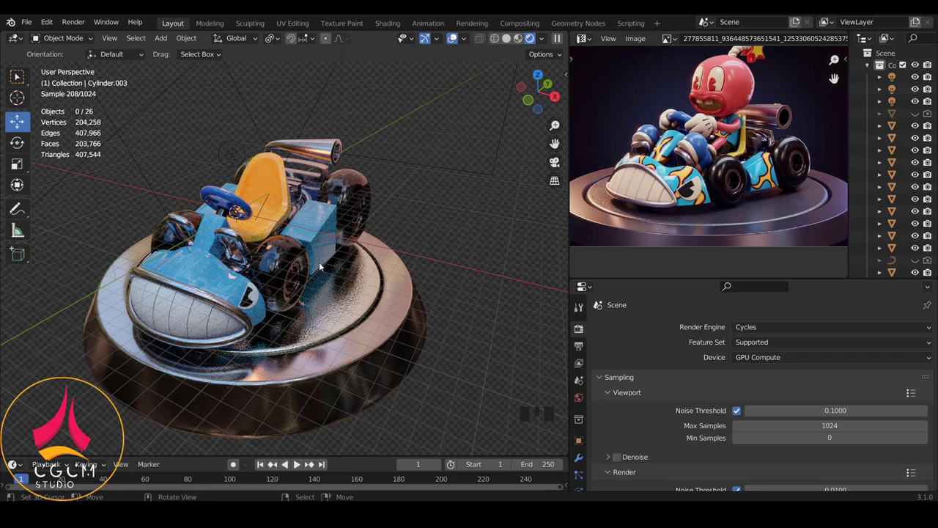
{"action": "left_click_drag", "start_coordinate": [288, 253], "coordinate": [277, 242]}
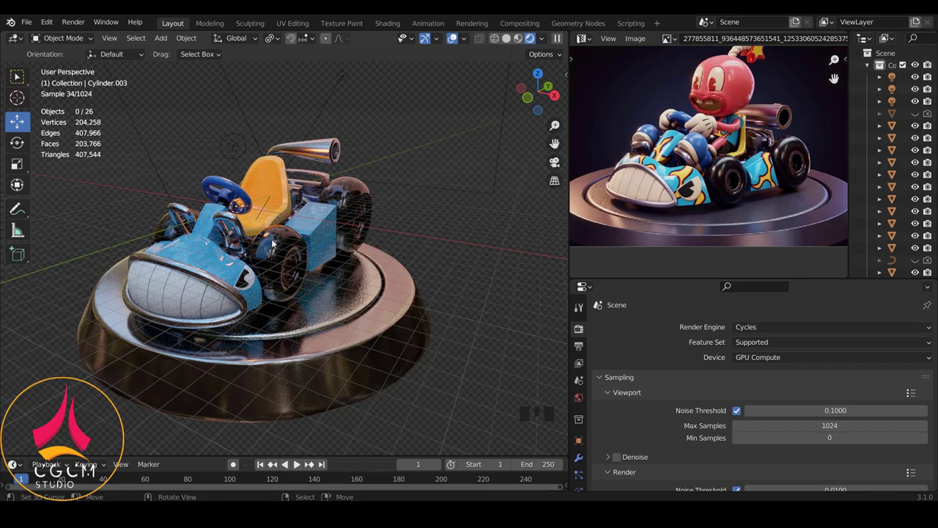
{"action": "left_click_drag", "start_coordinate": [284, 243], "coordinate": [379, 245]}
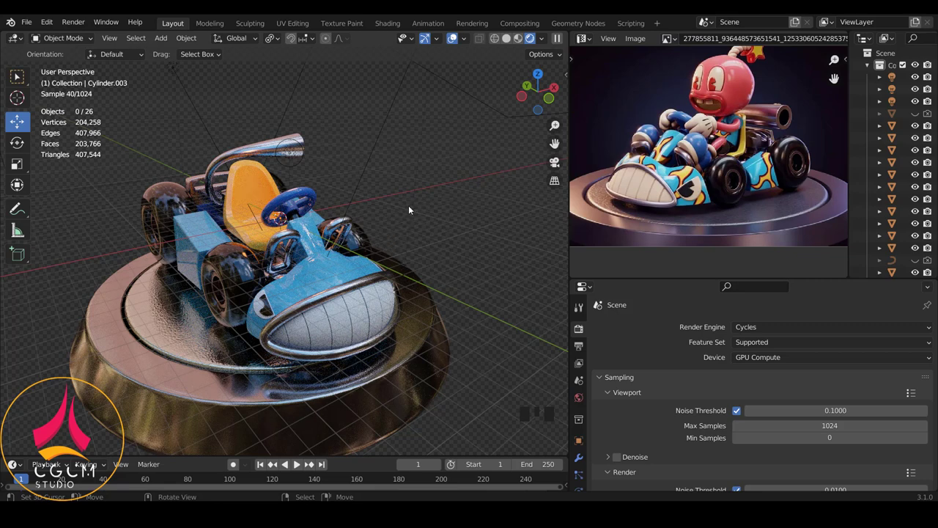
Select the 4000 W area light above the kart to show its light settings
{"action": "scroll", "scroll_direction": "down", "scroll_amount": 3}
{"action": "right_click", "coordinate": [423, 176]}
{"action": "right_click", "coordinate": [338, 176]}
{"action": "scroll", "scroll_direction": "down", "scroll_amount": 3}
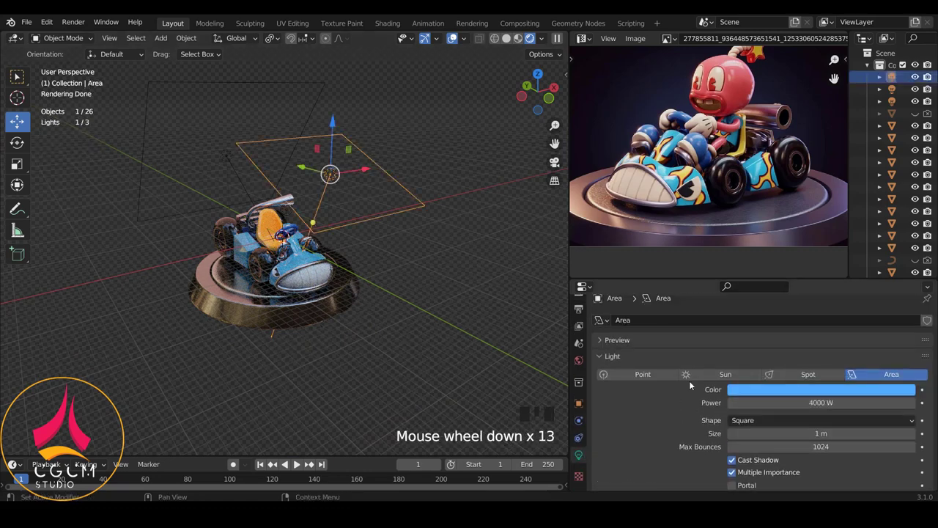
Set the 4000 W area light's colour to orange and save the file
{"action": "left_click", "coordinate": [851, 286]}
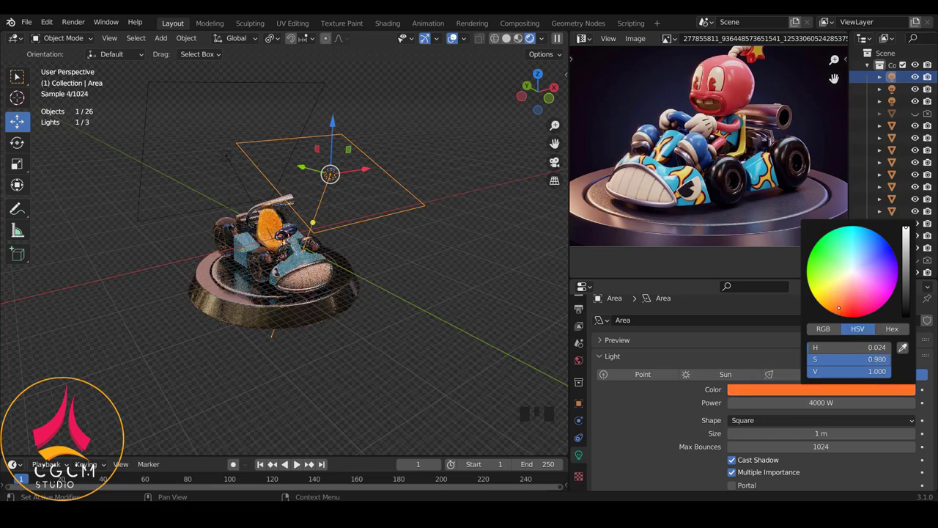
{"action": "left_click_drag", "start_coordinate": [296, 301], "coordinate": [268, 299]}
{"action": "key", "text": "a"}
{"action": "scroll", "scroll_direction": "up", "scroll_amount": 3}
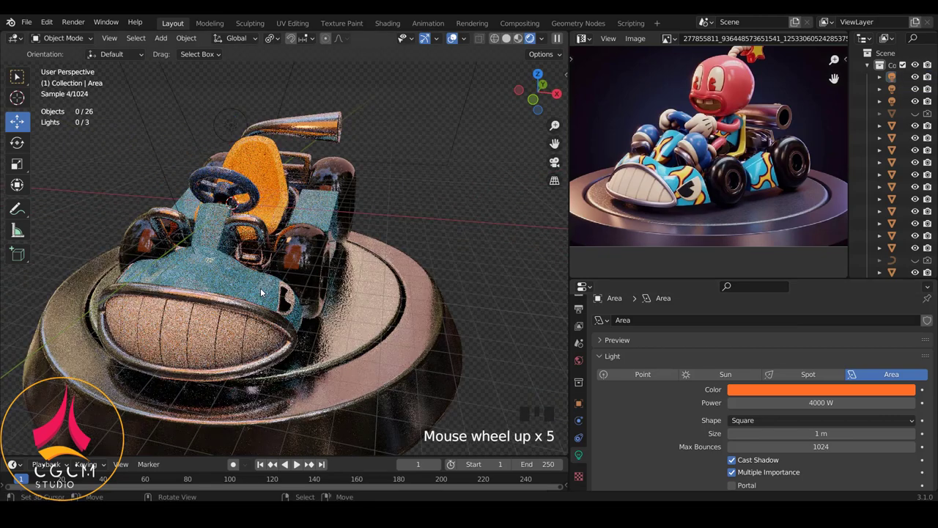
{"action": "key", "text": "ctrl+s"}
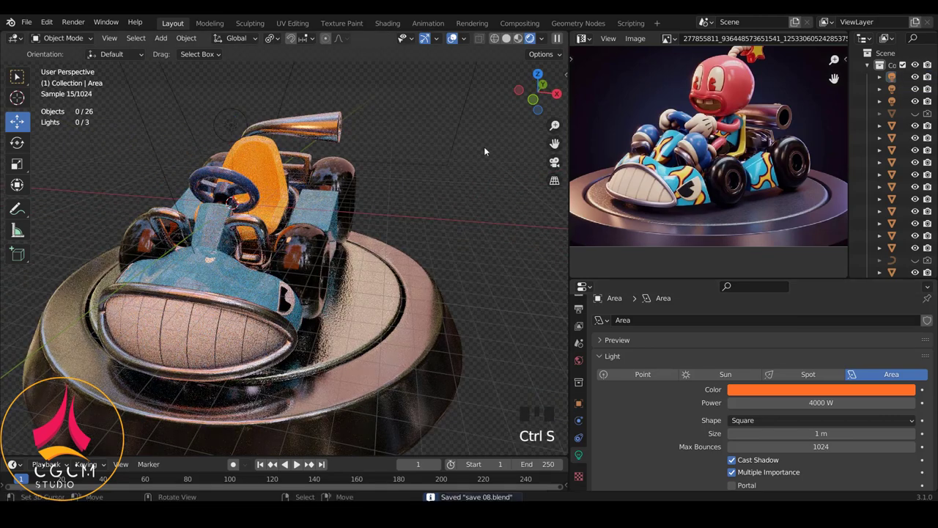
Return the viewport to solid shading and orbit in toward the front bumper
{"action": "left_click", "coordinate": [419, 307]}
{"action": "left_click_drag", "start_coordinate": [363, 297], "coordinate": [287, 241]}
{"action": "scroll", "scroll_direction": "up", "scroll_amount": 3}
{"action": "left_click_drag", "start_coordinate": [324, 239], "coordinate": [378, 247]}
{"action": "scroll", "scroll_direction": "down", "scroll_amount": 3}
{"action": "scroll", "scroll_direction": "up", "scroll_amount": 3}
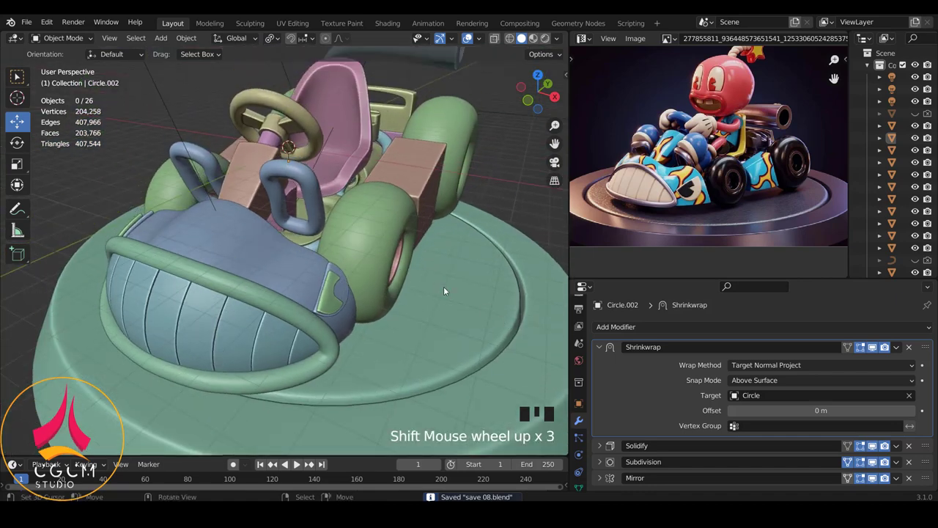
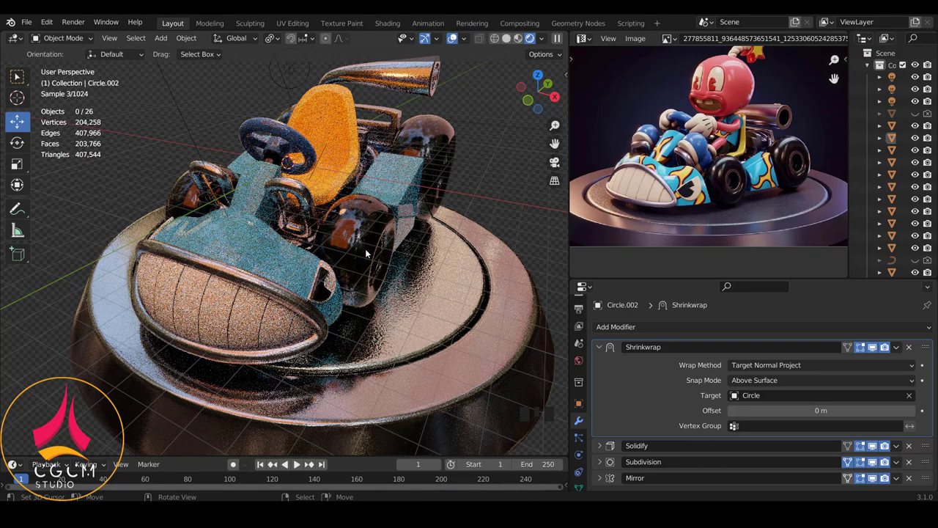
Orbit out to frame the rendered kart and base as a whole, then save
{"action": "scroll", "scroll_direction": "down", "scroll_amount": 3}
{"action": "left_click_drag", "start_coordinate": [430, 247], "coordinate": [360, 279]}
{"action": "scroll", "scroll_direction": "up", "scroll_amount": 3}
{"action": "scroll", "scroll_direction": "down", "scroll_amount": 3}
{"action": "left_click_drag", "start_coordinate": [373, 302], "coordinate": [339, 307]}
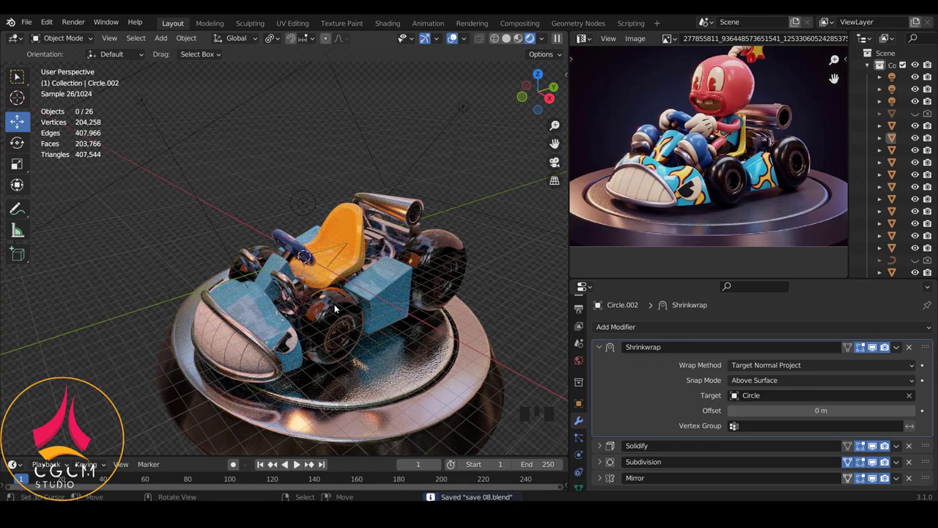
{"action": "key", "text": "ctrl+s"}
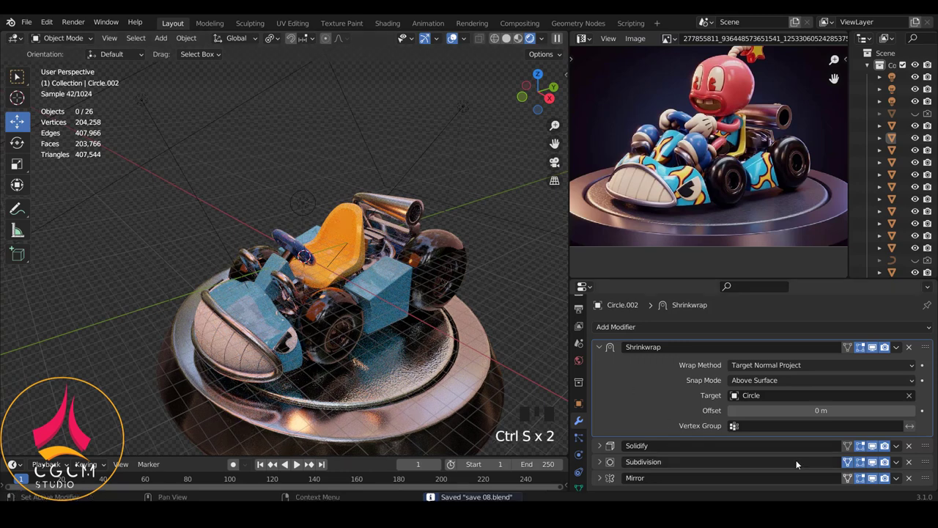